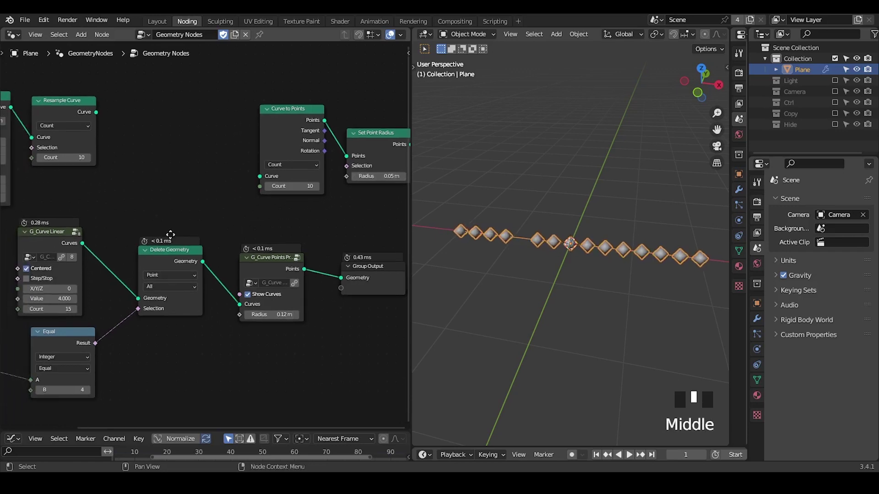
Change the Equal node's B value from 4 to 6 so point index 6 is removed.
click(347, 96)
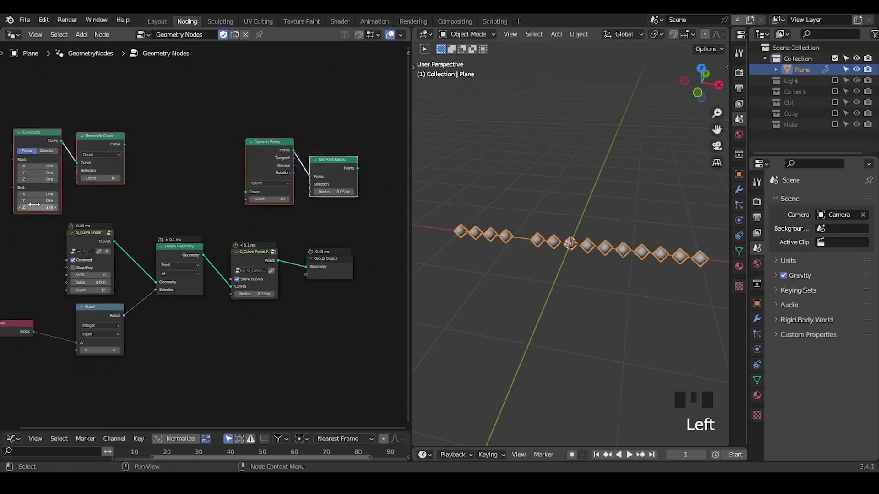
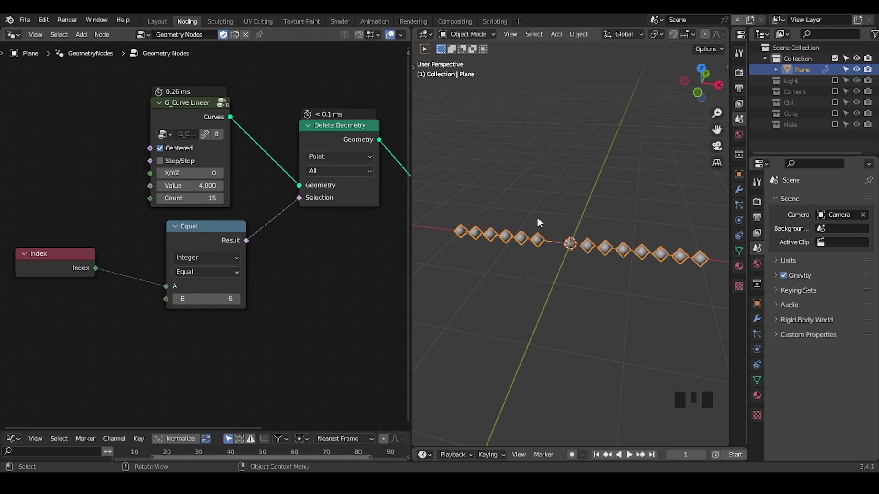
drag(335, 247, 558, 252)
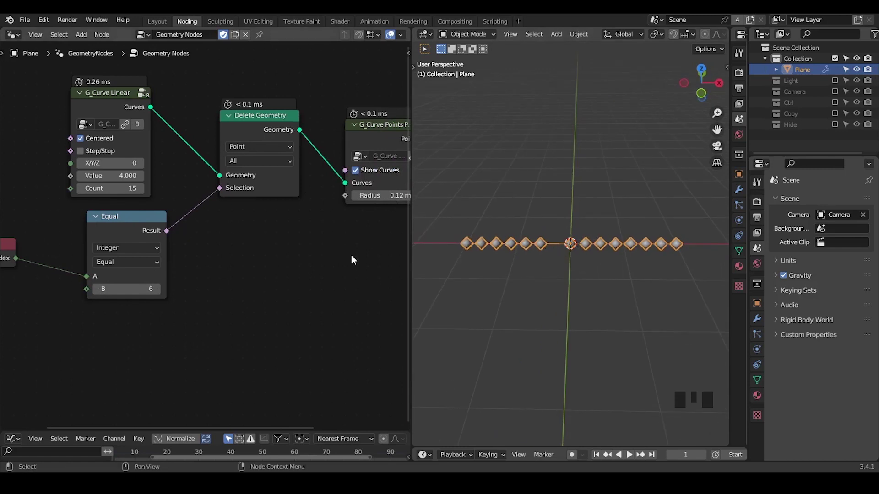
drag(329, 267, 300, 273)
Bring in a Curve to Mesh node and start placing it near G_Curve Linear.
key(n)
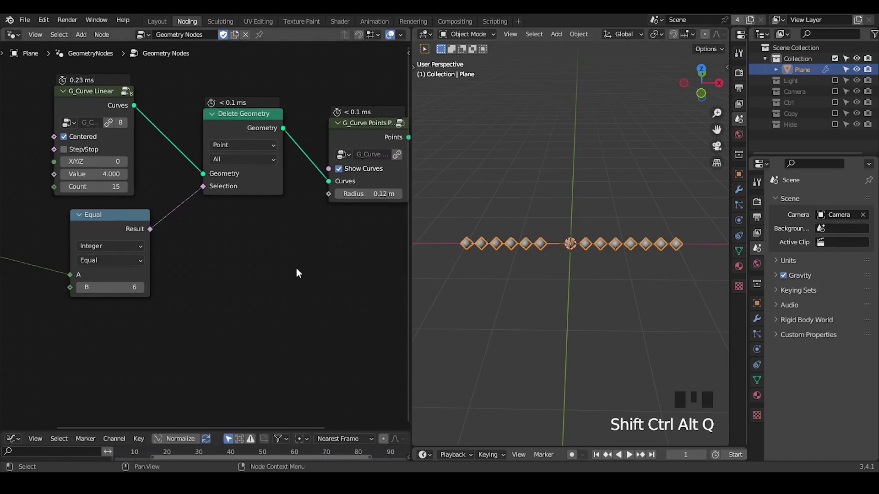
drag(265, 280, 198, 128)
key(ctrl+a)
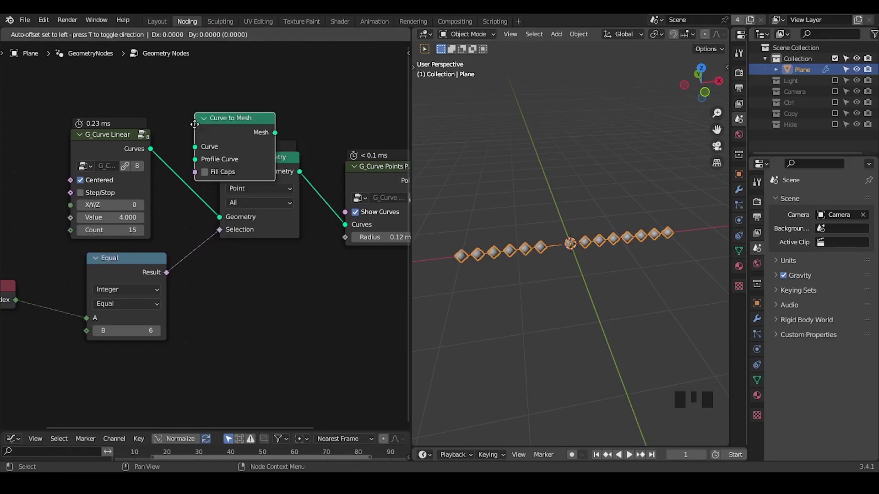
Insert Curve to Mesh before Delete Geometry in the line chain.
drag(171, 186, 567, 228)
key(d)
drag(552, 223, 556, 205)
key(d)
key(d)
key(d)
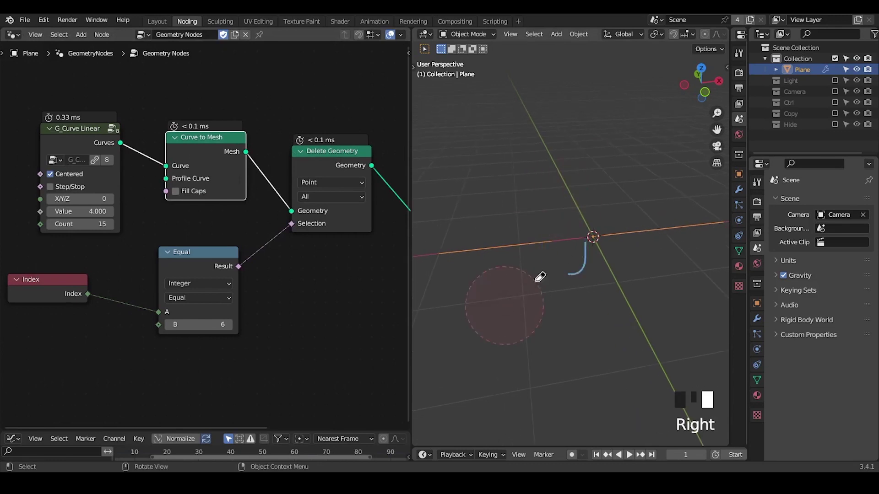
key(d)
Add a Mesh to Curve node after Delete Geometry.
drag(310, 277, 235, 255)
key(ctrl+a)
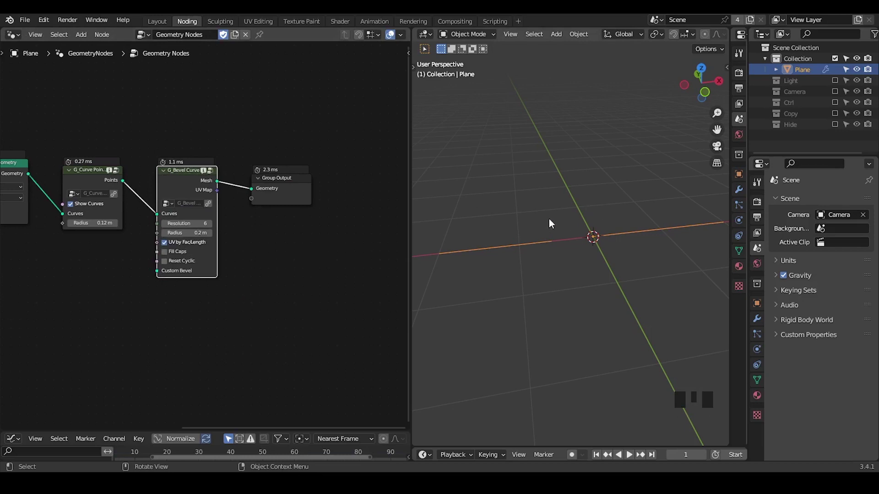
drag(143, 254, 204, 176)
click(205, 176)
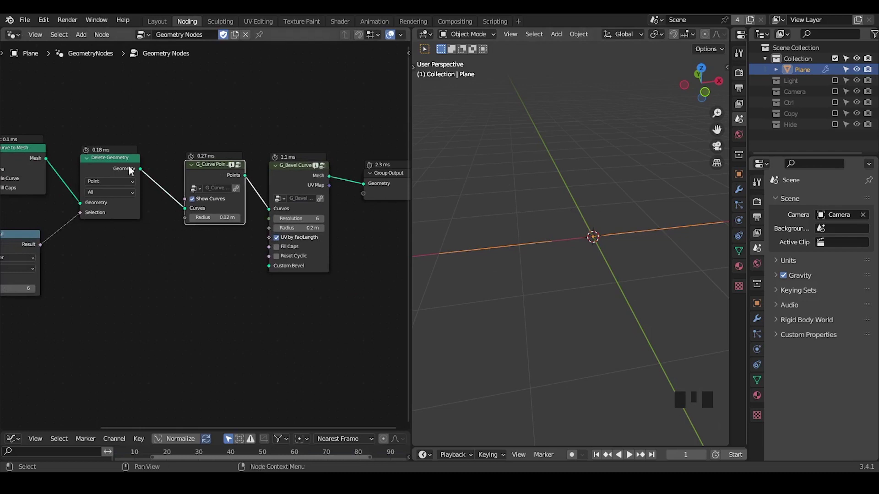
Add a G_Bevel Curve node before Group Output, giving two beveled tubes with a gap.
drag(29, 188, 79, 162)
key(d)
click(80, 162)
key(d)
key(ctrl+a)
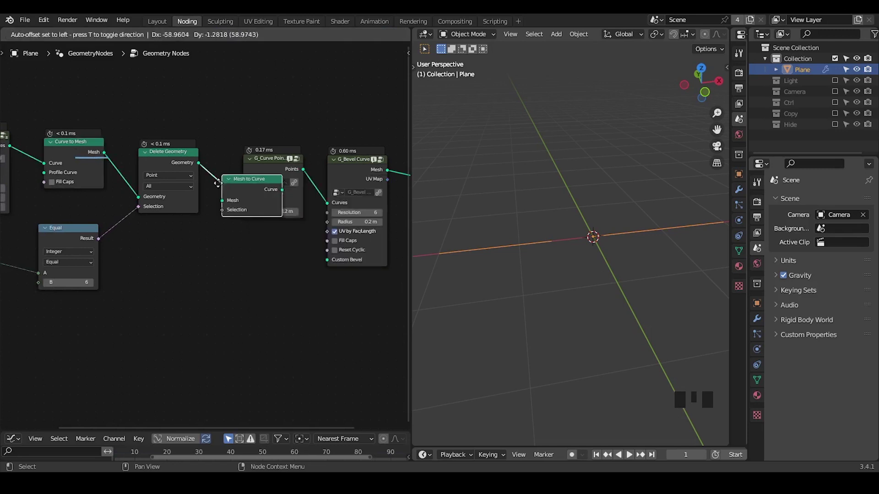
middle_click(181, 248)
key(d)
right_click(162, 121)
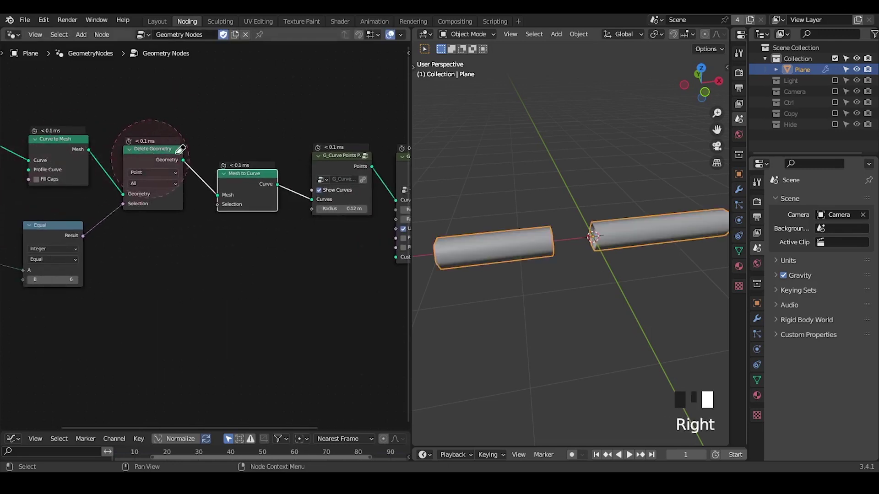
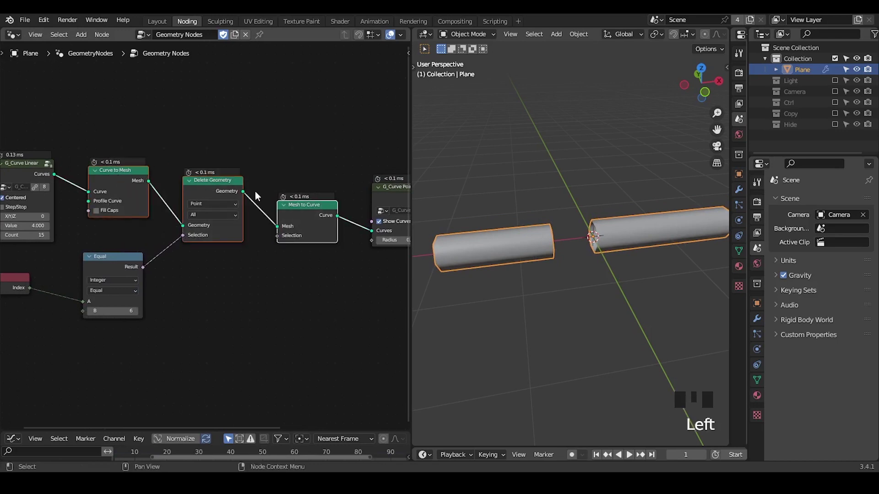
Add the G_Curve Split group and place it above the chain.
key(ctrl+a)
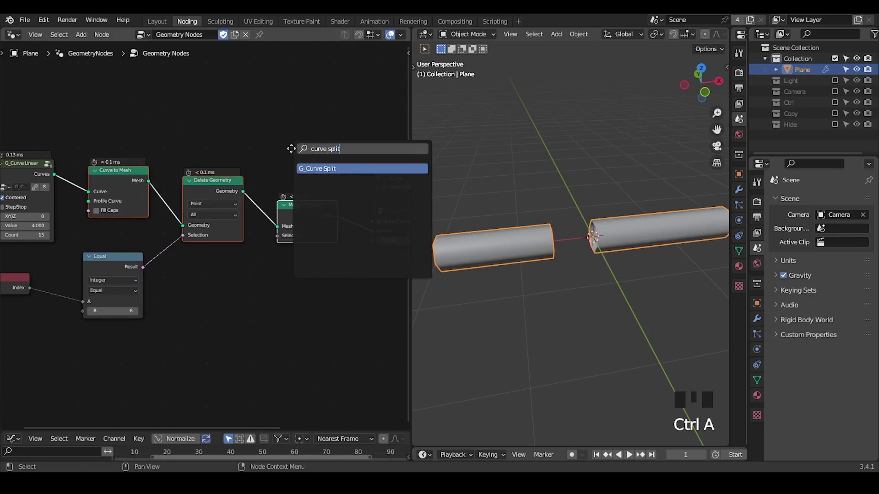
drag(294, 252, 344, 120)
click(343, 120)
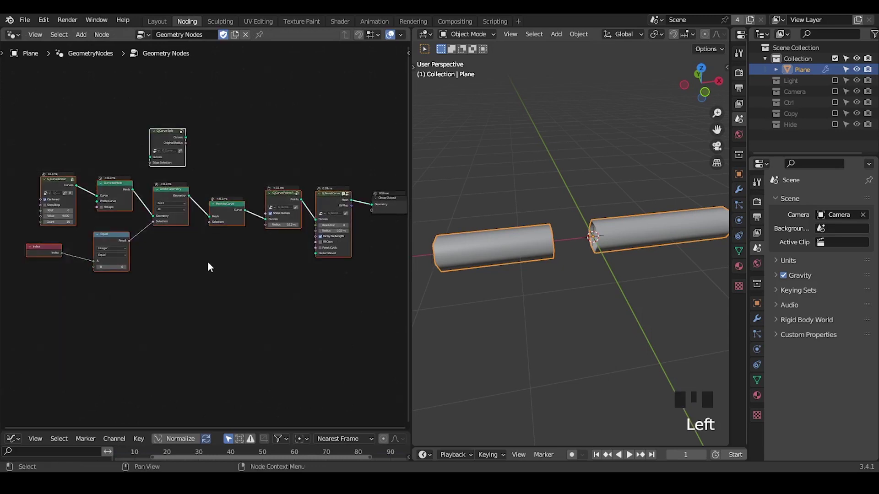
Delete the other nodes, leaving only Group Output and an empty viewport.
key(ctrl+x)
drag(213, 268, 159, 263)
key(ctrl+shift+alt+w)
Add G_Curve Linear, duplicate it below, and instance one line along the other into a grid.
key(ctrl+a)
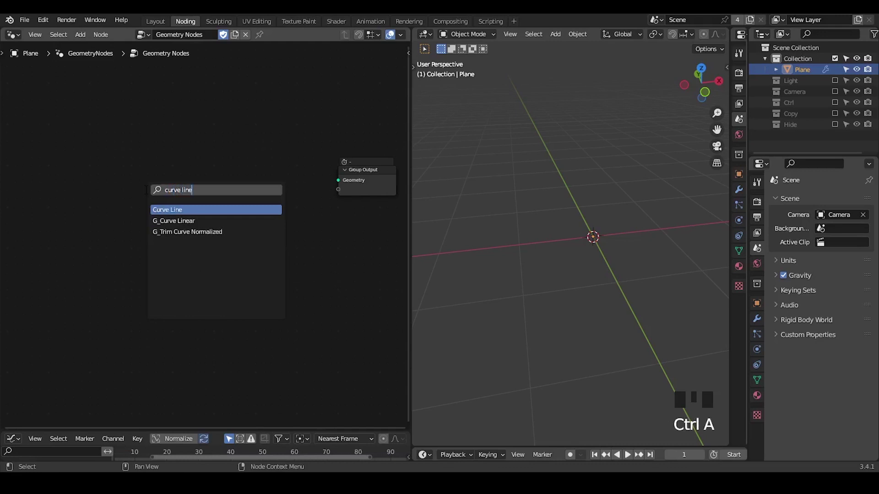
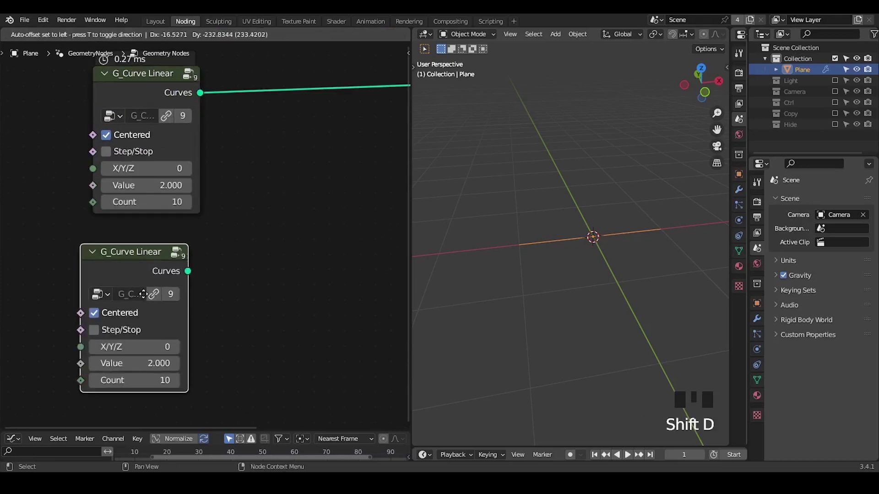
drag(190, 171, 591, 230)
drag(590, 230, 267, 155)
key(ctrl+a)
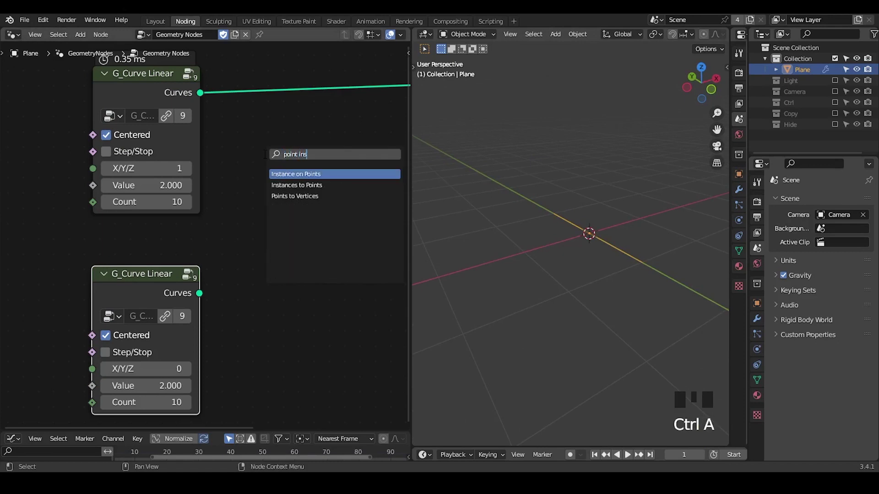
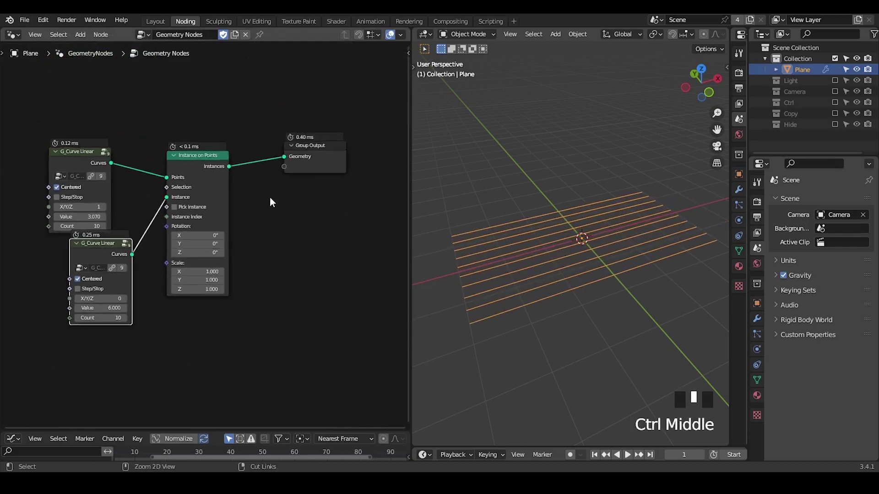
Add Realize Instances and G_Curve Points to realize the ten lines and show their points.
key(ctrl+a)
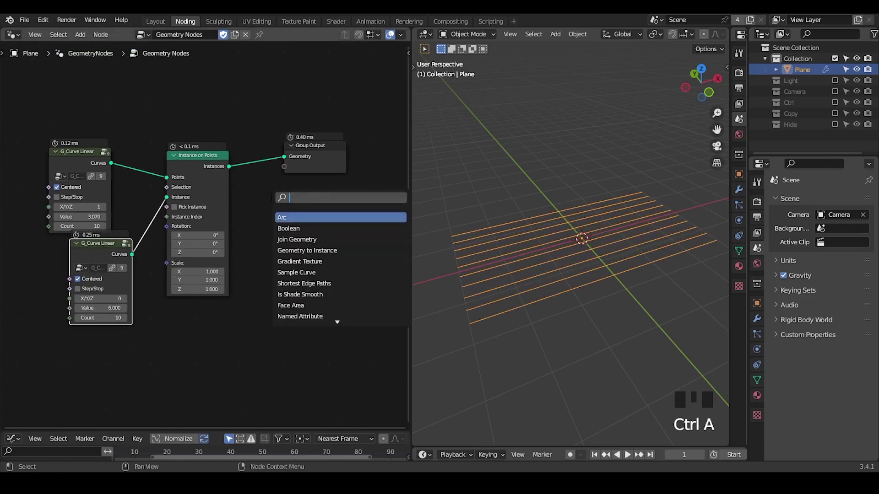
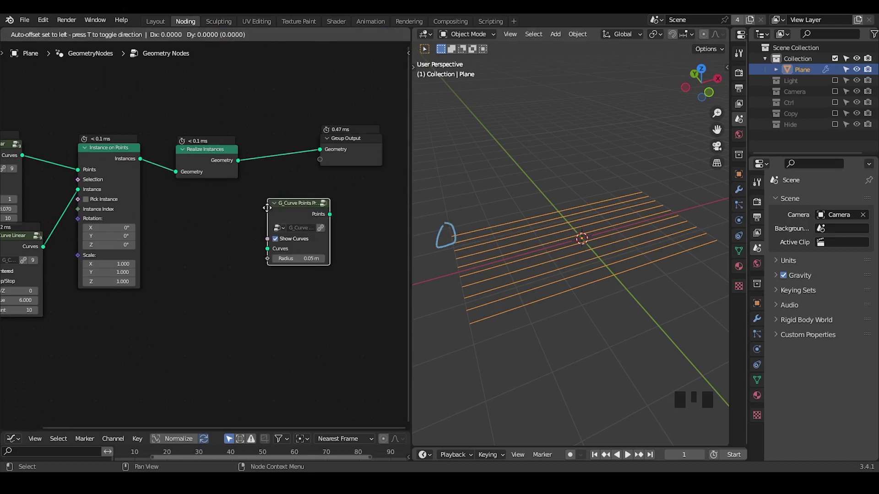
middle_click(248, 234)
key(d)
right_click(454, 212)
Build 'BLENDER' via String to Curves, Fill Curve and G_Solidify with offset 0.36.
key(d)
middle_click(136, 294)
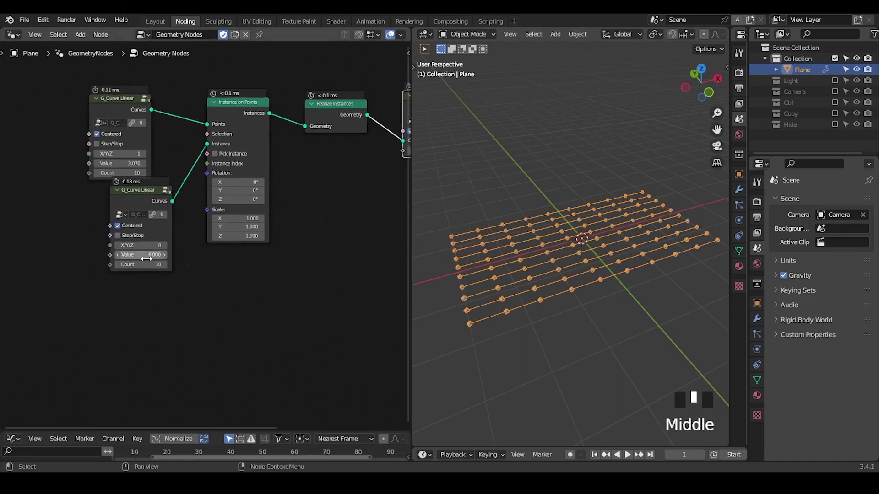
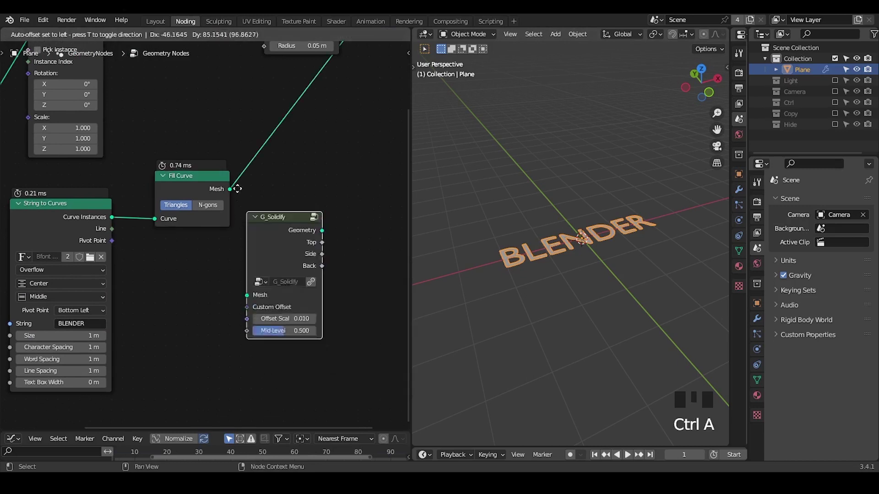
drag(308, 322, 313, 198)
key(ctrl+a)
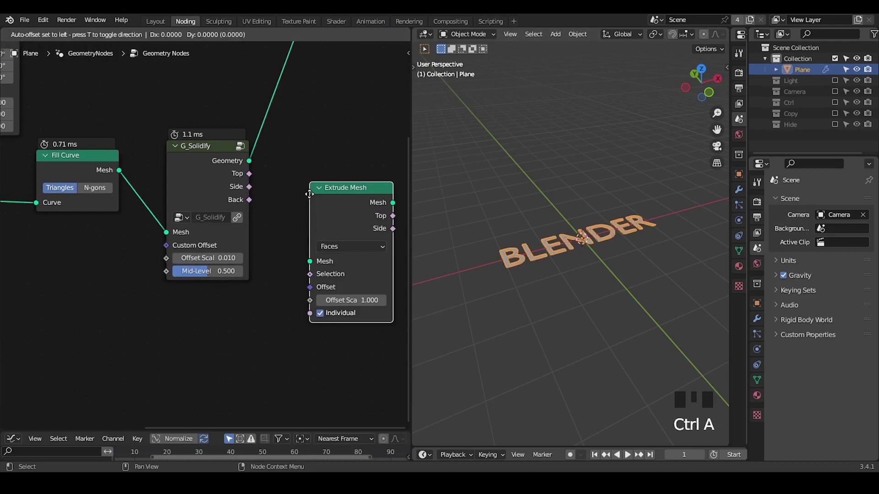
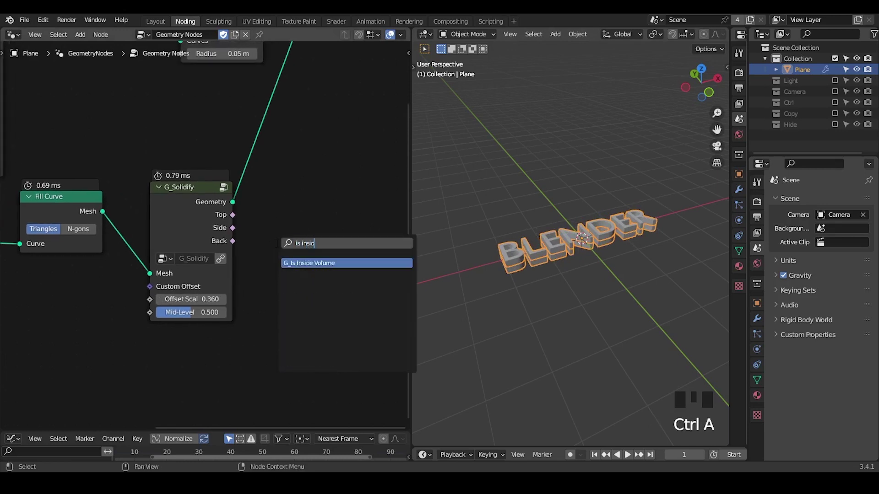
Add G_Is Inside Volume beside Solidify and bring in a Raycast node.
drag(298, 227, 311, 221)
key(ctrl+a)
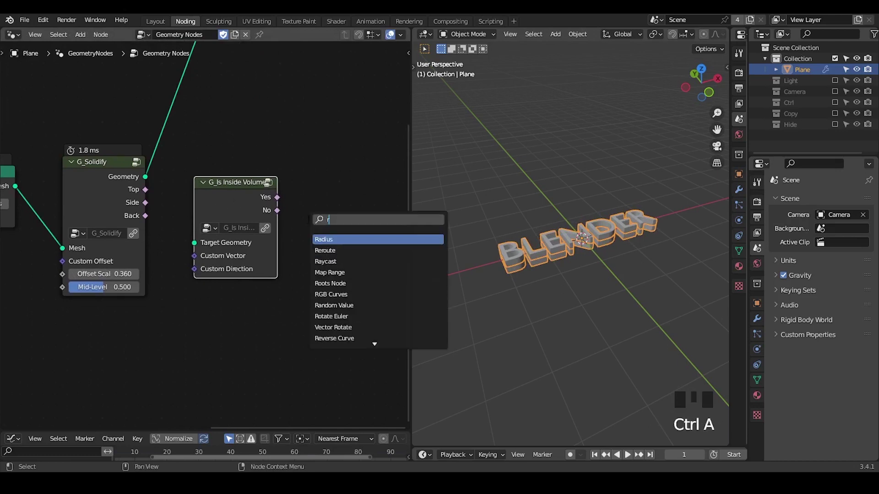
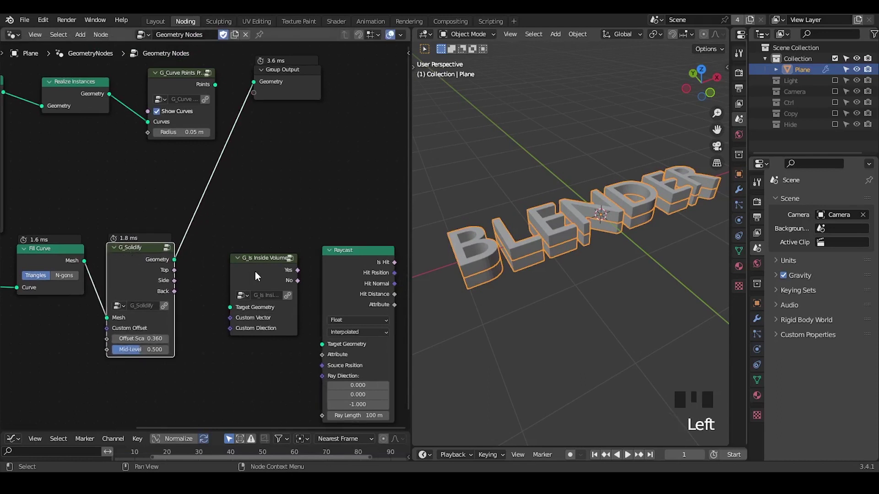
Drop G_Curve Split onto the Realize Instances link with Is Inside Volume in place.
click(258, 276)
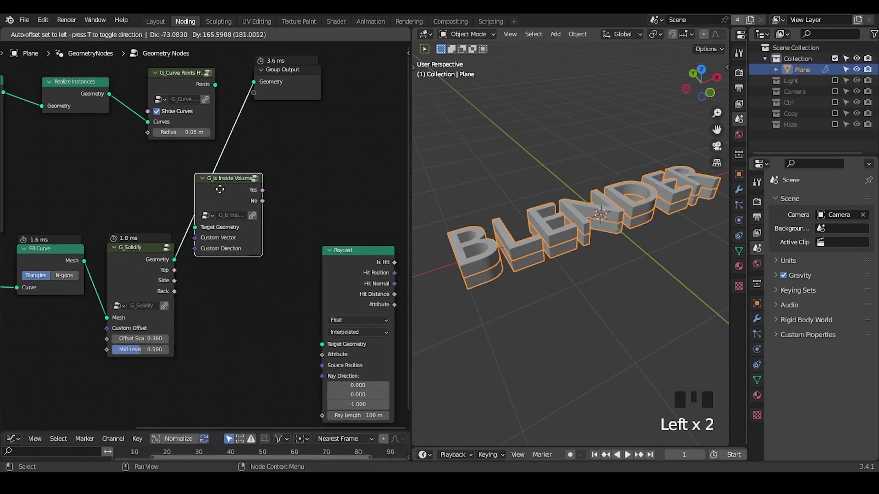
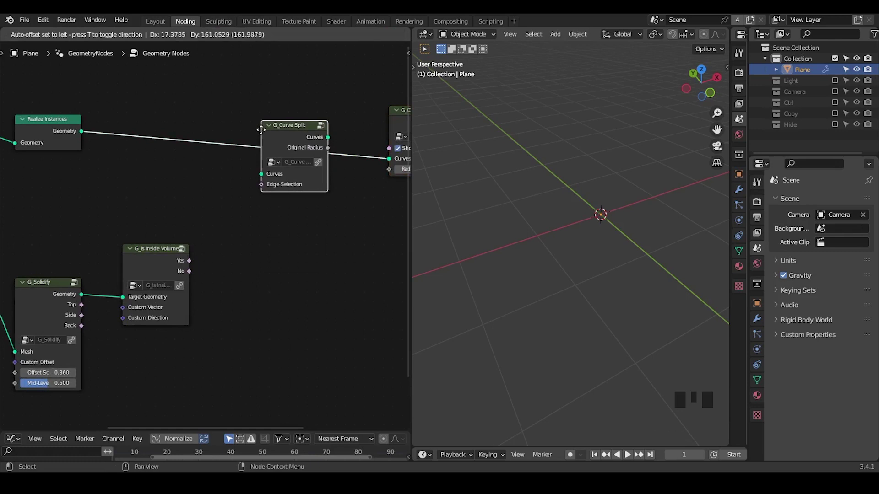
click(290, 143)
click(193, 276)
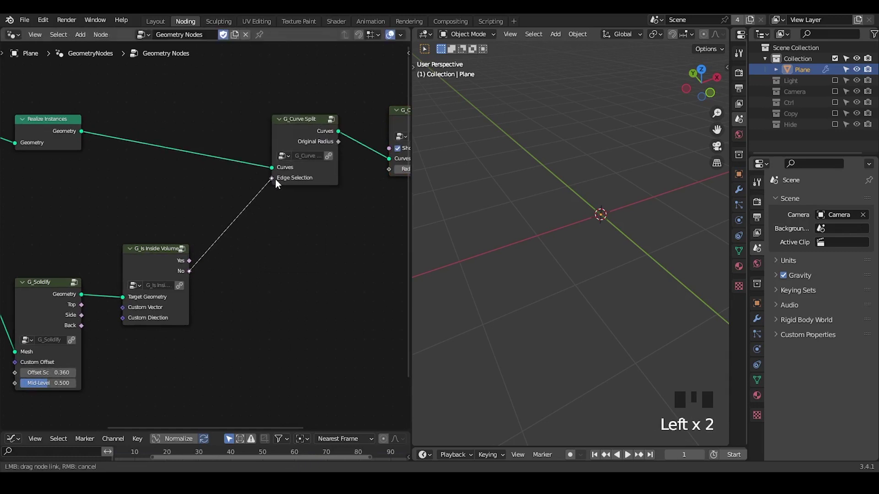
Feed Is Inside Volume's 'No' result into Curve Split's Edge Selection and check its warning.
drag(324, 241, 237, 128)
click(238, 128)
drag(224, 243, 318, 140)
click(318, 140)
Wire Fill Curve and G_Solidify into Is Inside Volume with Offset Scale 2.95, toggling N-gons.
drag(154, 306, 224, 169)
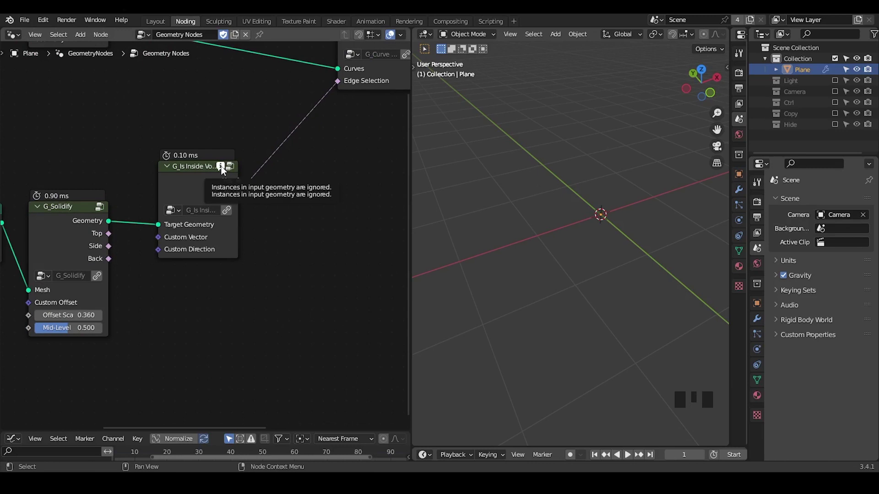
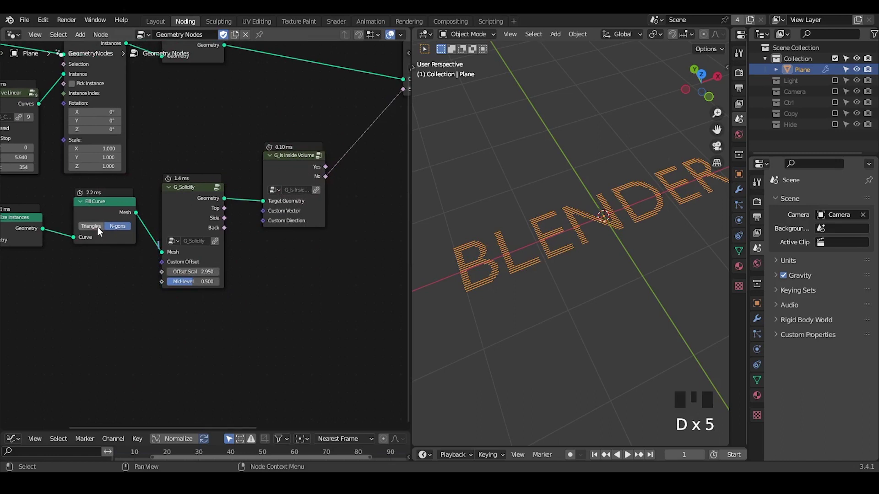
click(100, 228)
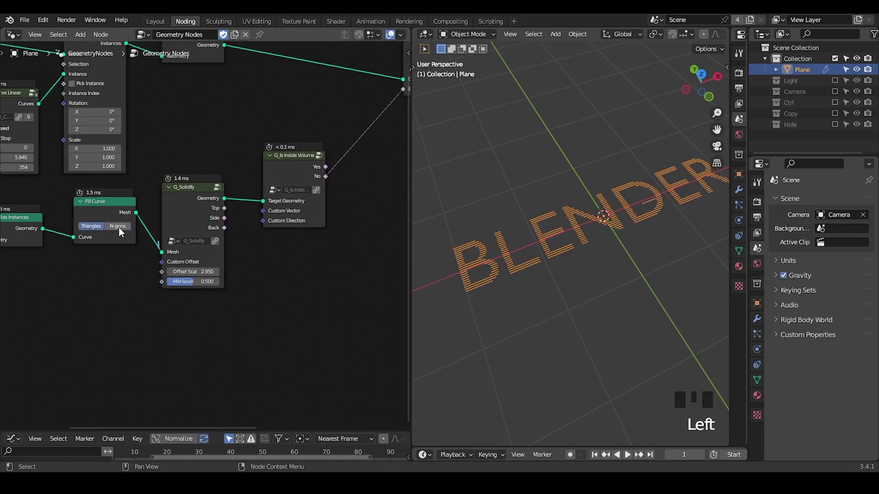
click(129, 229)
click(97, 232)
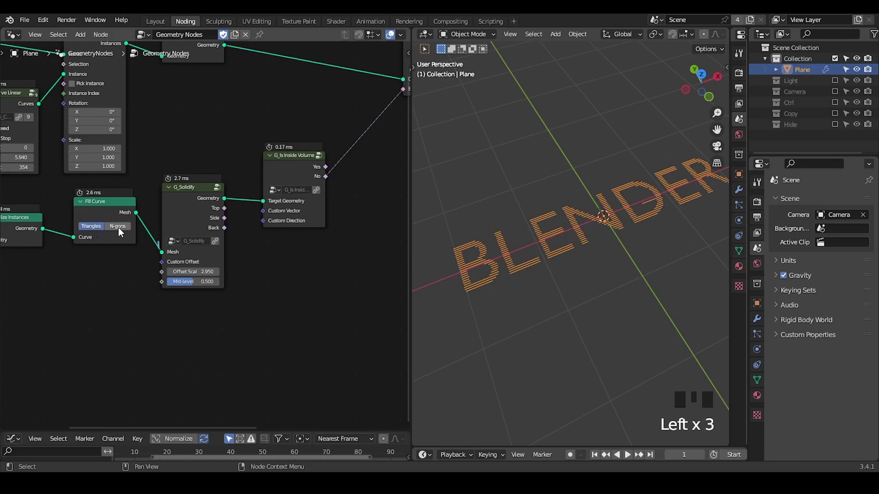
Bring the output end of the tree into view and search for a bevel node.
drag(598, 257, 127, 226)
click(127, 227)
middle_click(276, 186)
scroll(down, 3)
click(284, 122)
drag(306, 211, 255, 180)
key(ctrl+a)
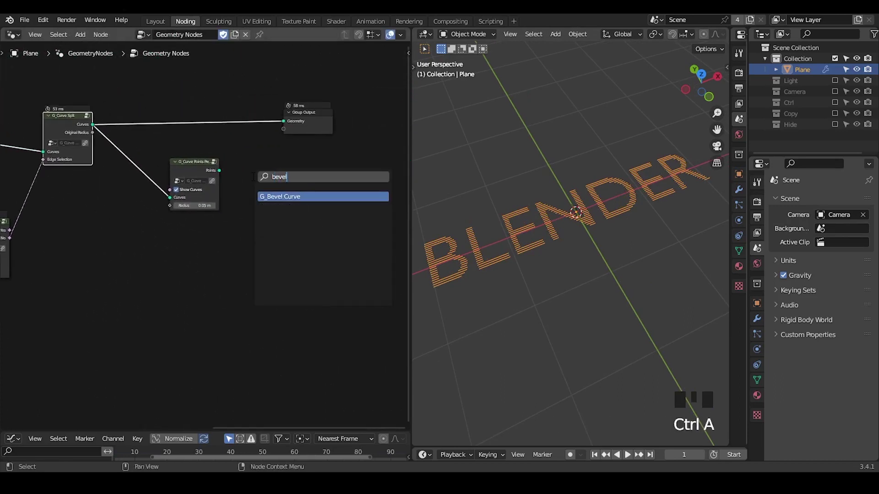
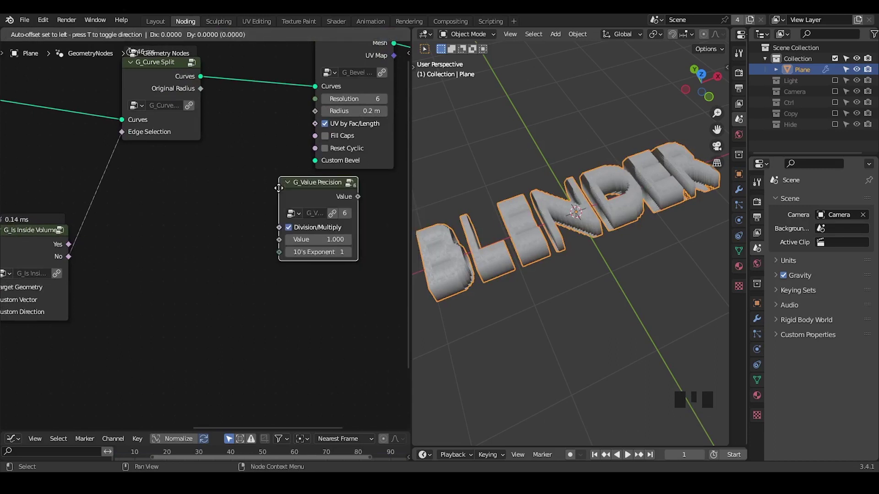
Drive G_Bevel Curve's Radius from G_Value Precision with exponent 2 for thin strips.
click(247, 192)
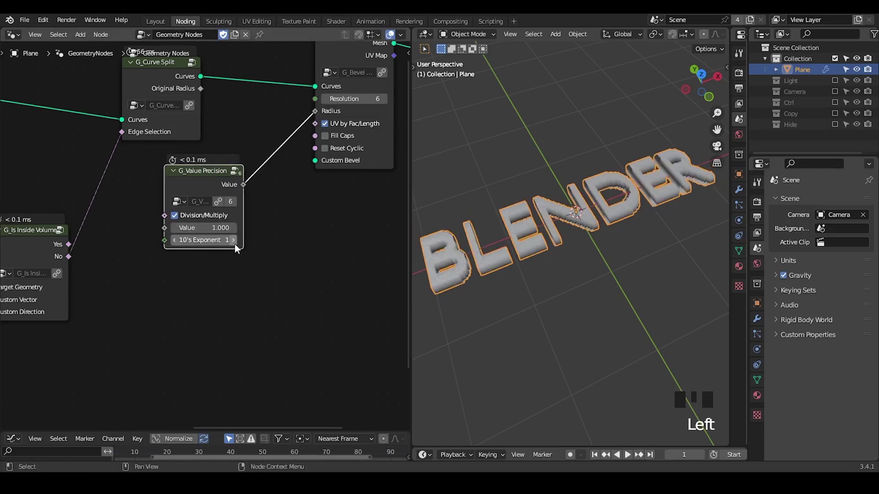
click(237, 246)
drag(487, 328, 585, 311)
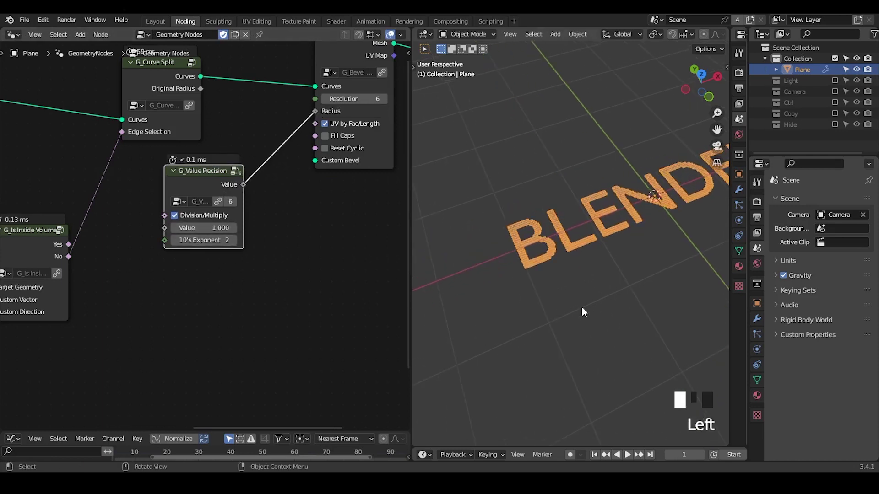
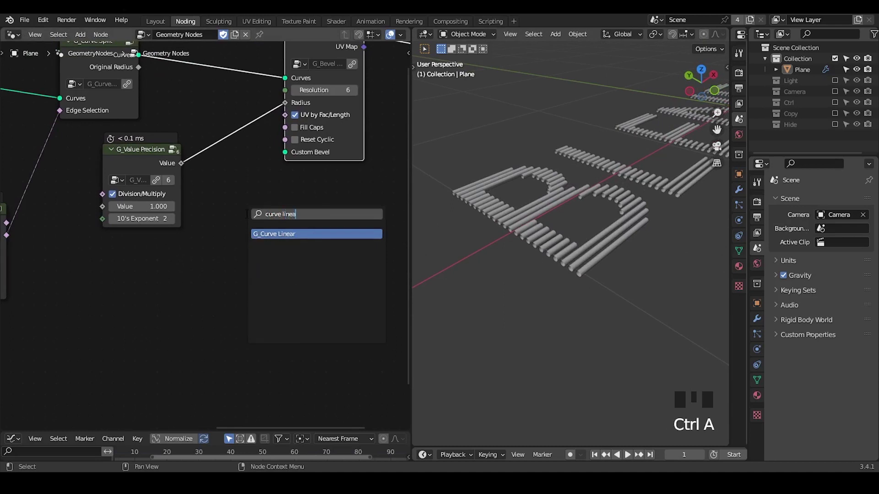
Use a G_Curve Linear node as the Custom Bevel profile for flat bars.
drag(200, 263, 234, 226)
drag(624, 282, 129, 205)
Set the profile Value to 3.67, insert Set Position before the bevel with a Combine XYZ input.
scroll(down, 3)
drag(5, 213, 67, 145)
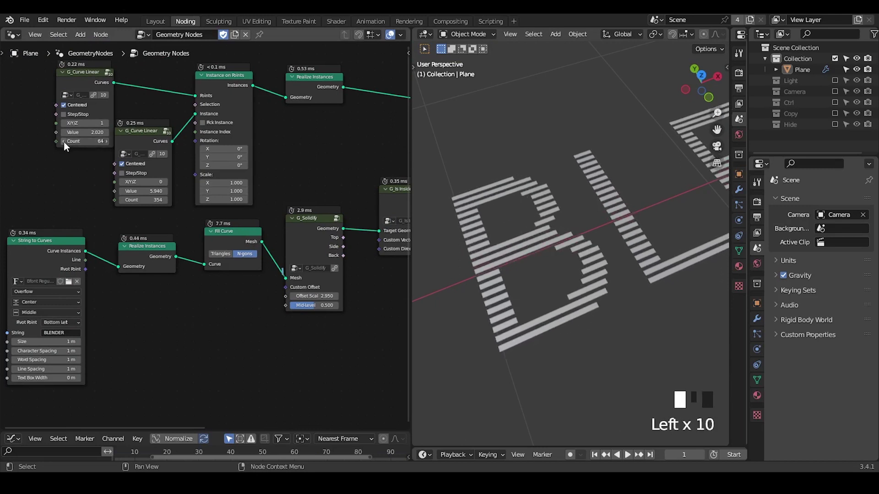
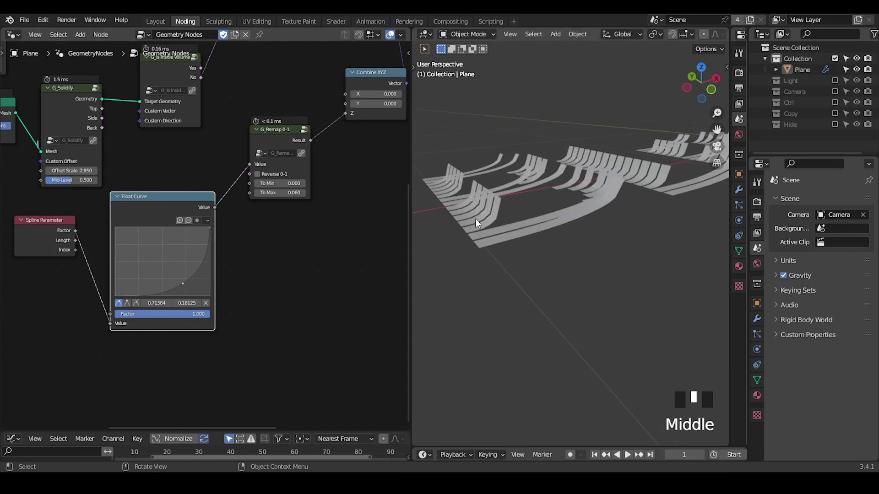
Wire Spline Parameter through Float Curve and G_Remap 0-1 (max 0.06) into Combine XYZ Z.
click(286, 142)
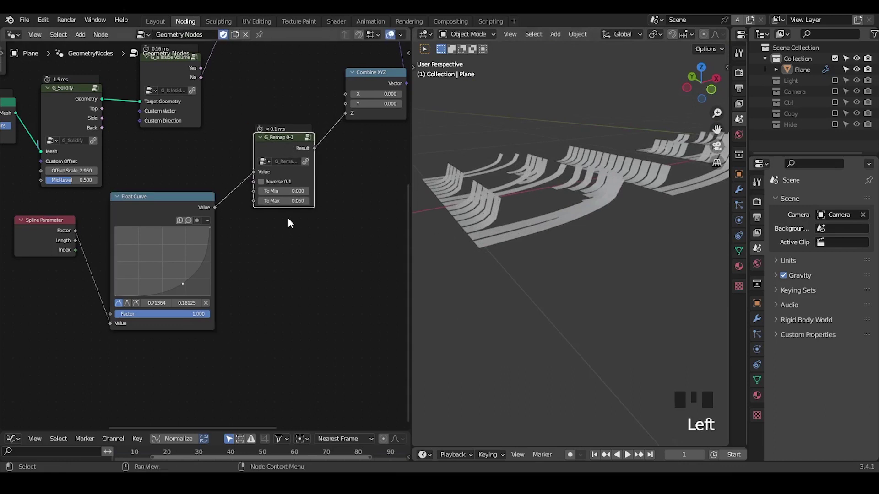
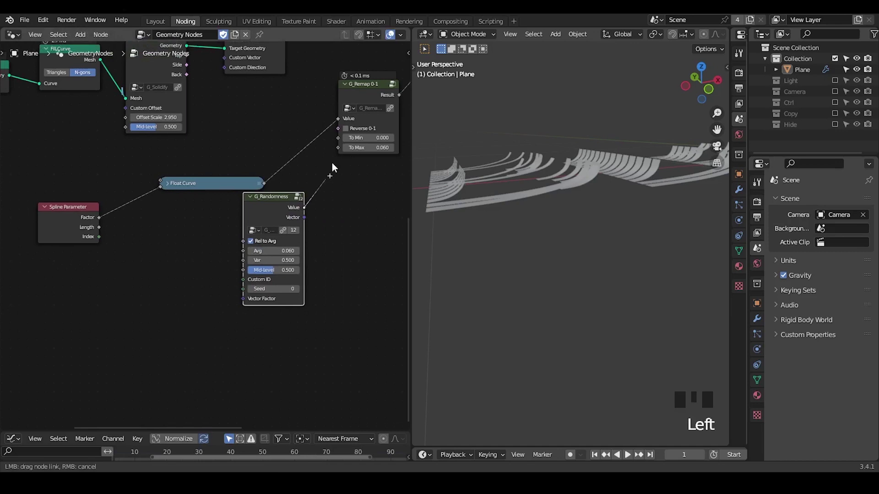
Feed a G_Randomness value into the G_Remap maximum and set its variation to 0.3.
click(276, 209)
drag(554, 232, 239, 199)
key(d)
click(239, 199)
key(d)
key(d)
key(d)
key(d)
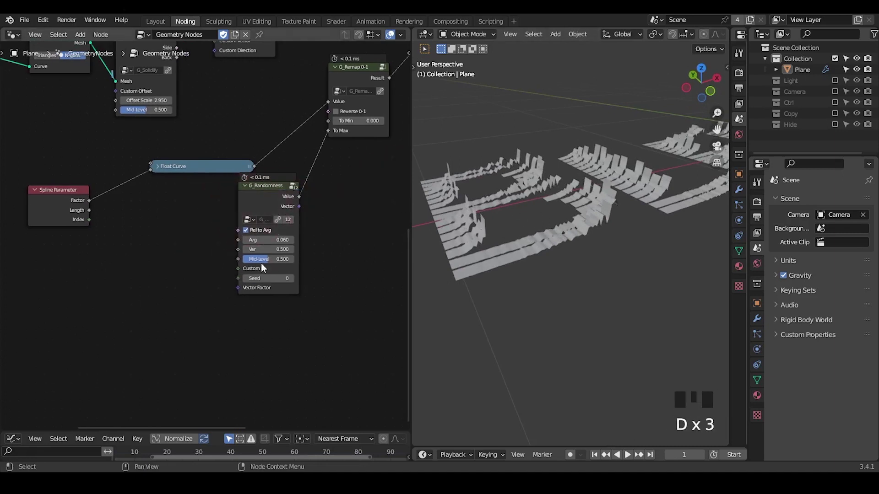
key(d)
Add a Spline Info node so the randomness can key off each strip's spline index.
key(ctrl+a)
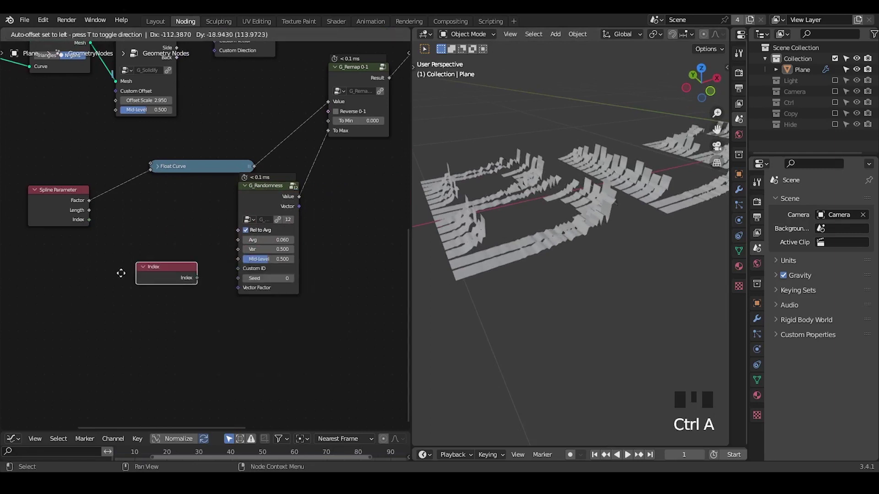
key(x)
key(ctrl+a)
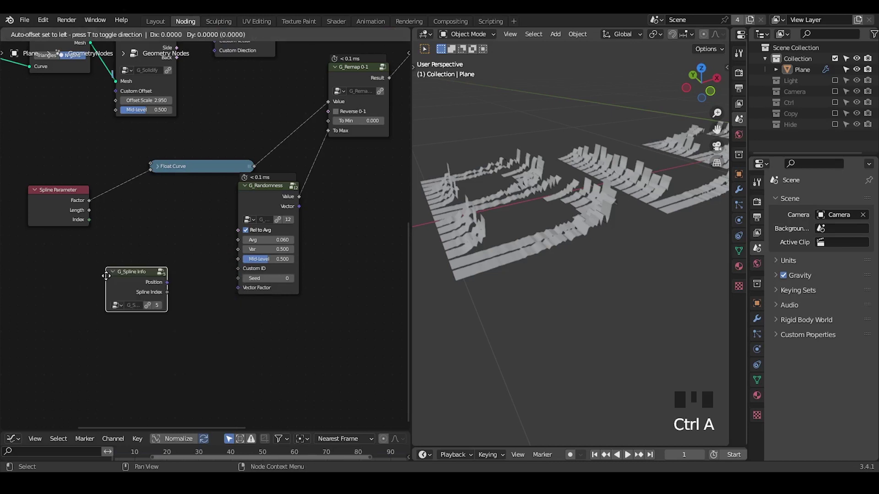
key(ctrl+a)
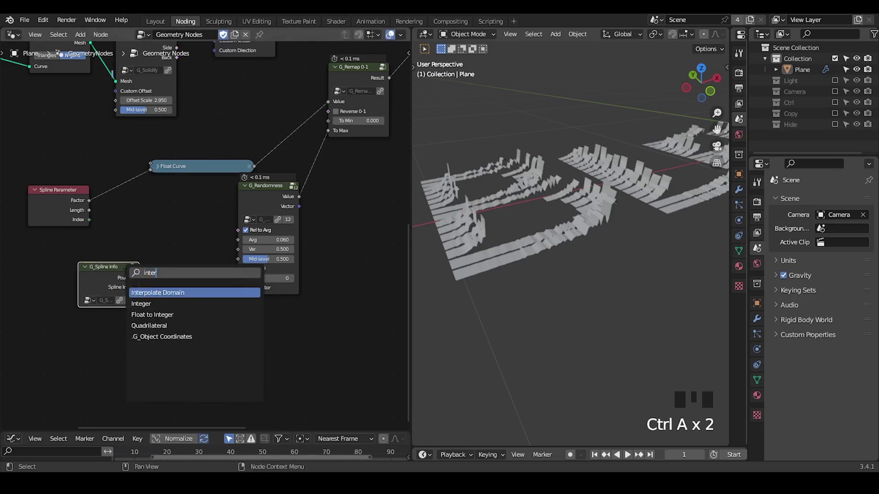
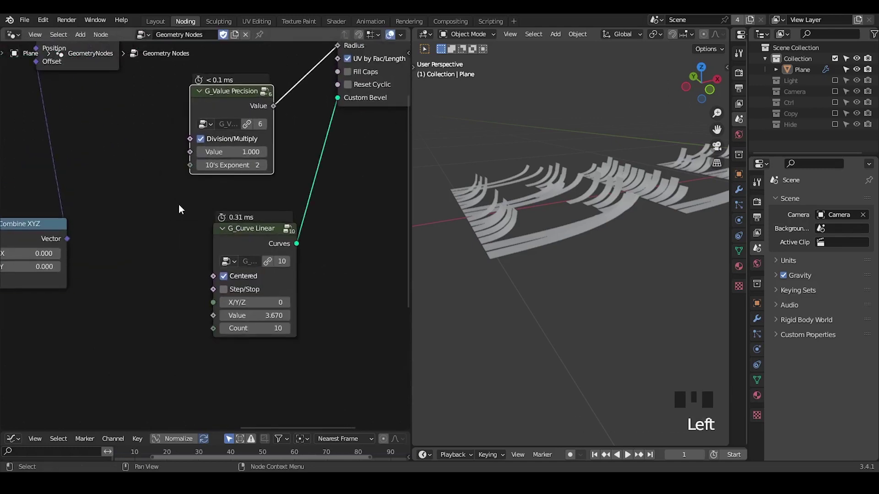
Add a Quadrilateral rectangle profile (3.72 m wide) for the Bevel Curve's custom bevel.
key(ctrl+a)
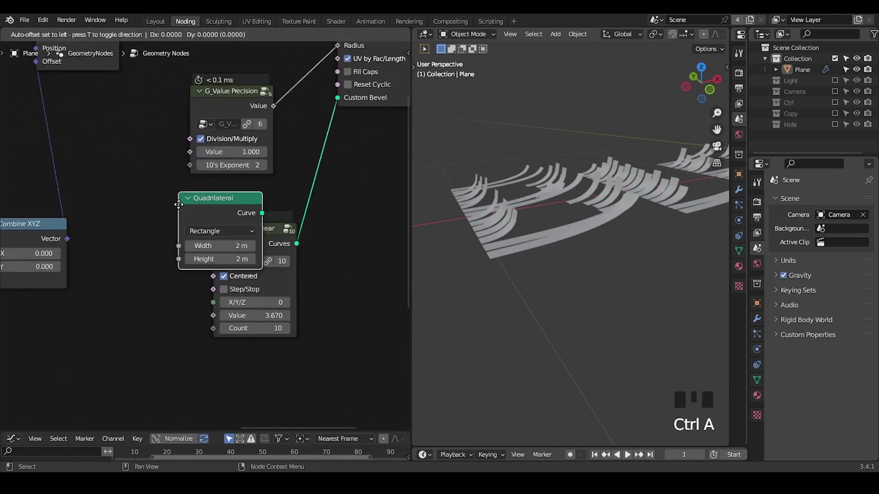
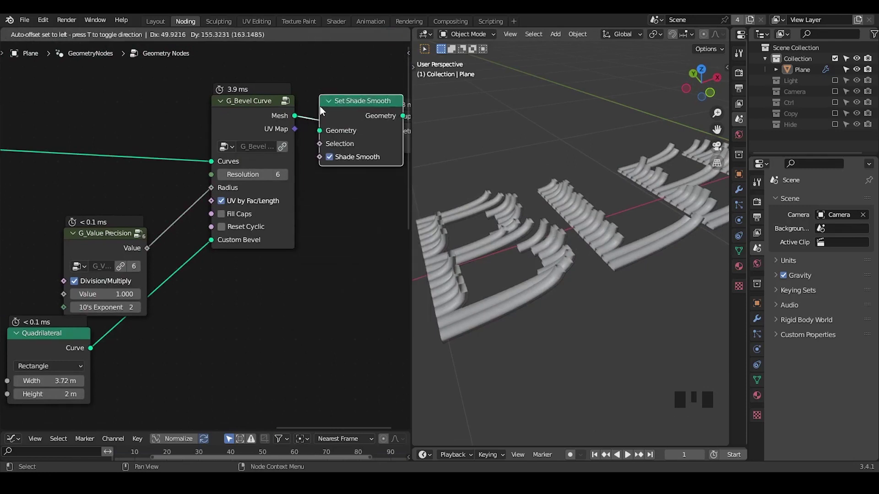
Insert Set Shade Smooth after G_Bevel Curve and start adding the Fillet Curve for rounded profile corners.
click(287, 162)
drag(190, 244, 118, 266)
click(118, 266)
key(ctrl+a)
key(l)
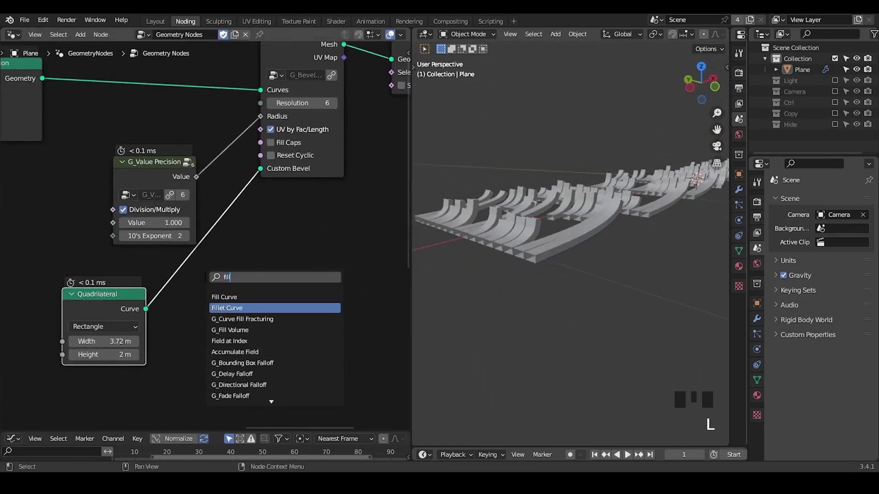
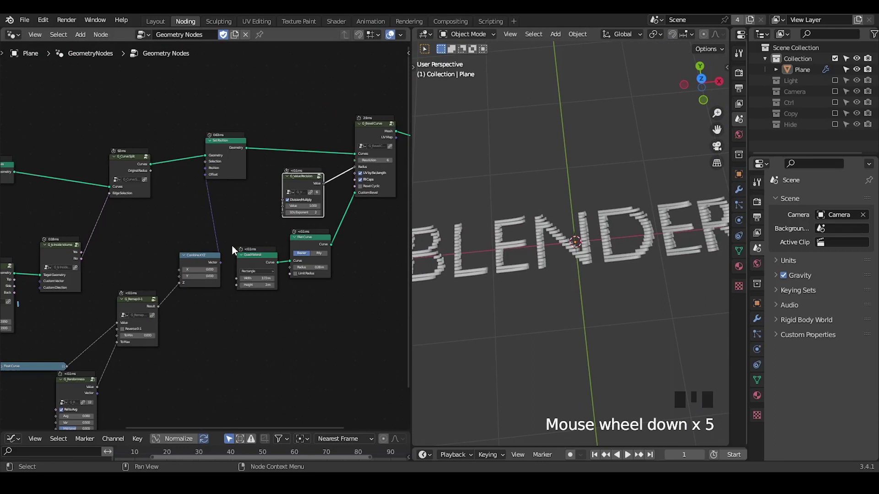
Route the bevel's UV Map into a Store Named Attribute node inserted in the mesh chain.
middle_click(250, 244)
scroll(up, 3)
drag(317, 230, 316, 104)
click(316, 104)
key(g)
click(293, 194)
click(310, 86)
drag(556, 267, 127, 142)
drag(127, 141, 148, 144)
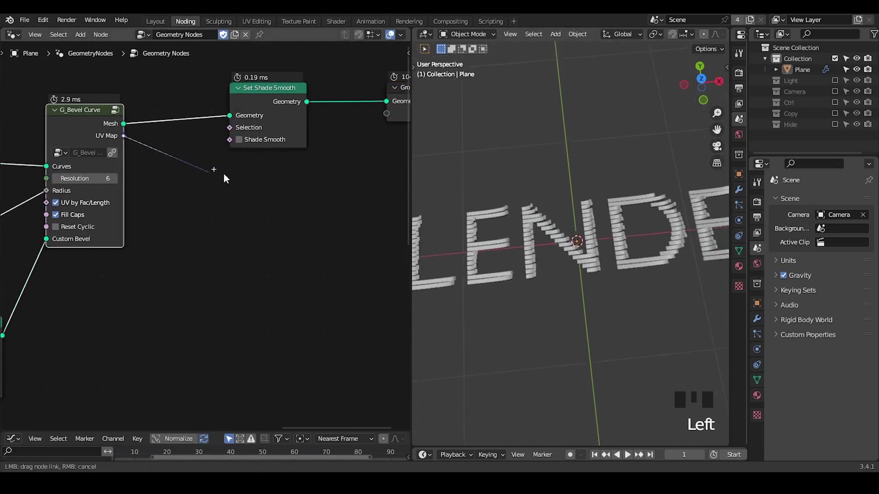
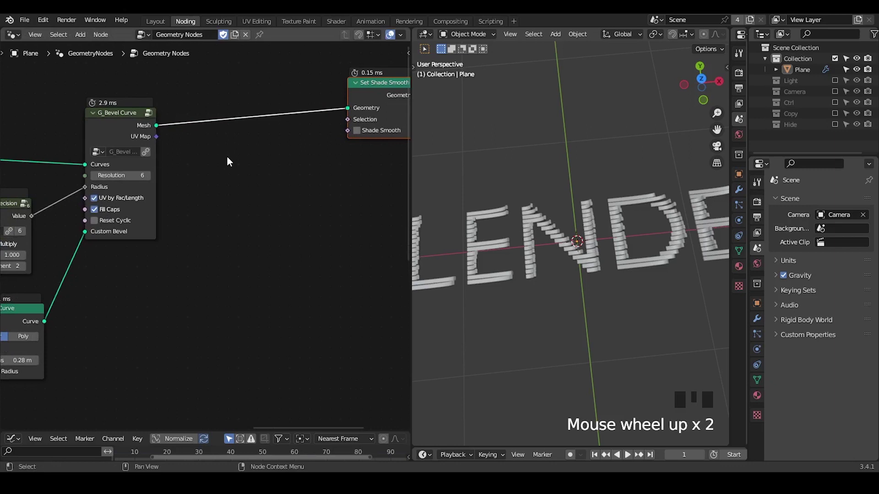
key(ctrl+a)
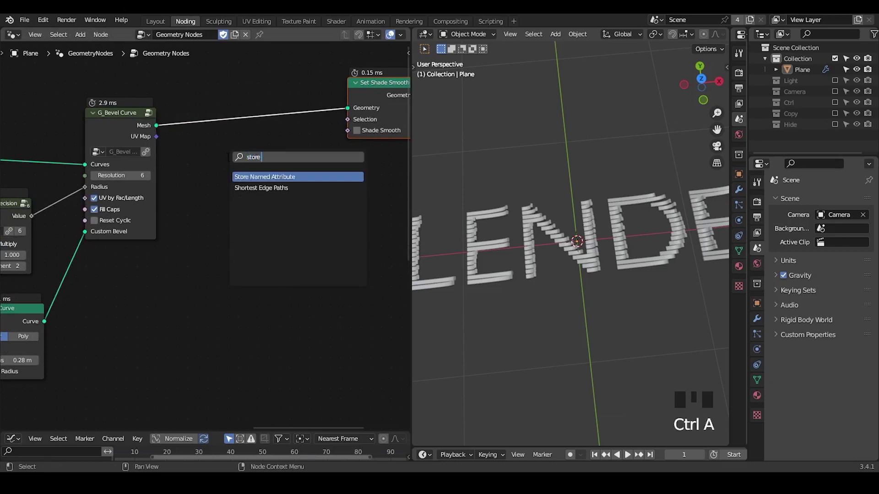
drag(266, 141, 267, 129)
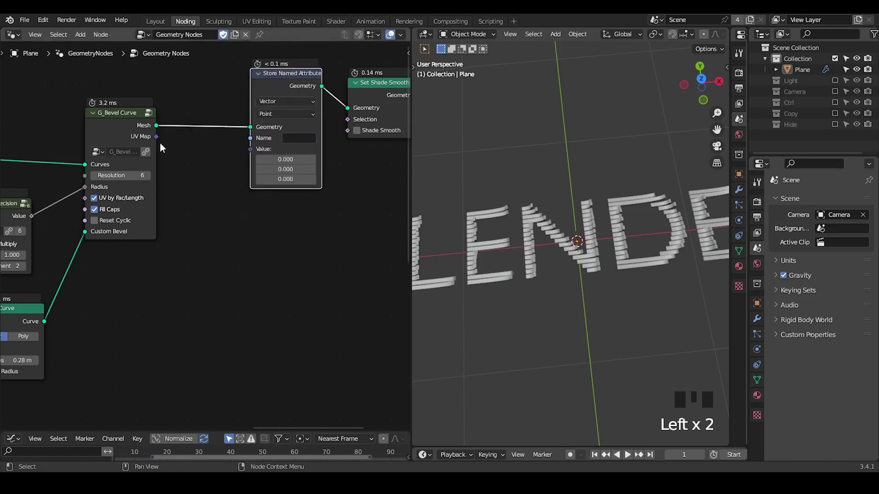
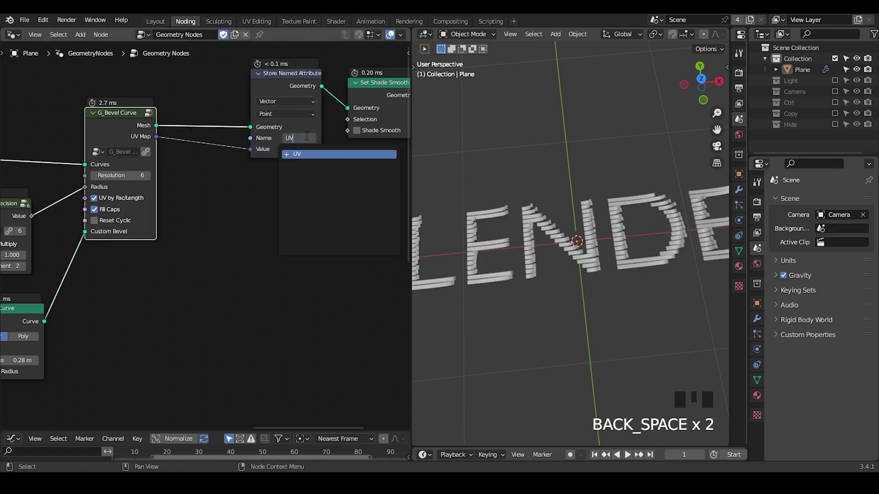
Name the stored vector attribute 'UV' and prepare a Set Material node after Set Shade Smooth.
middle_click(314, 262)
scroll(down, 3)
click(385, 70)
key(g)
click(293, 215)
key(ctrl+a)
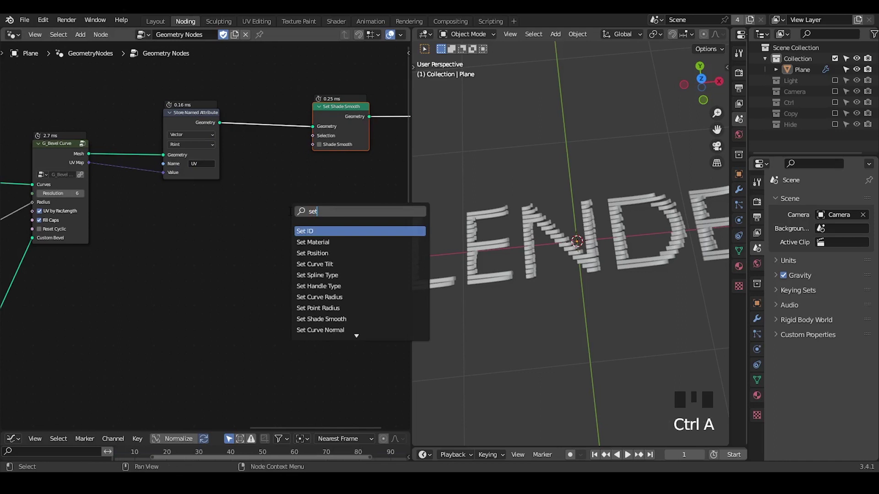
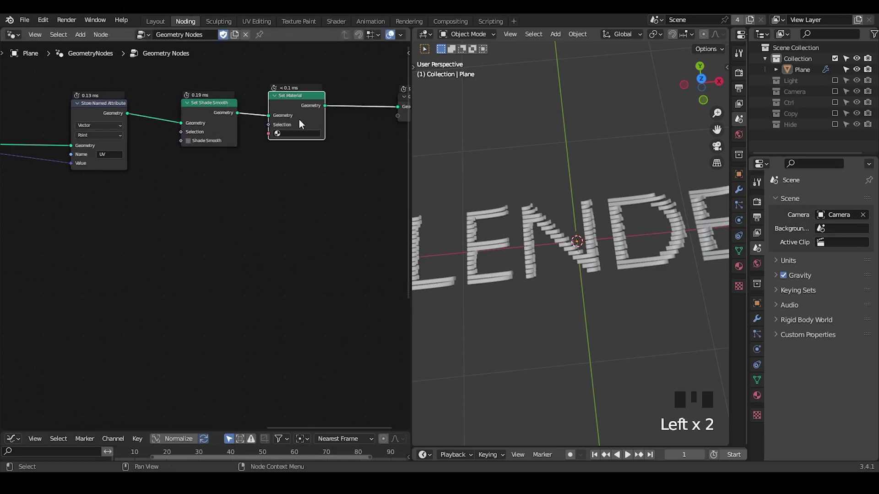
Assign the new 'Material' in Set Material and bring up the viewport shading modes for Material Preview.
click(759, 394)
drag(805, 248, 200, 213)
middle_click(201, 213)
key(z)
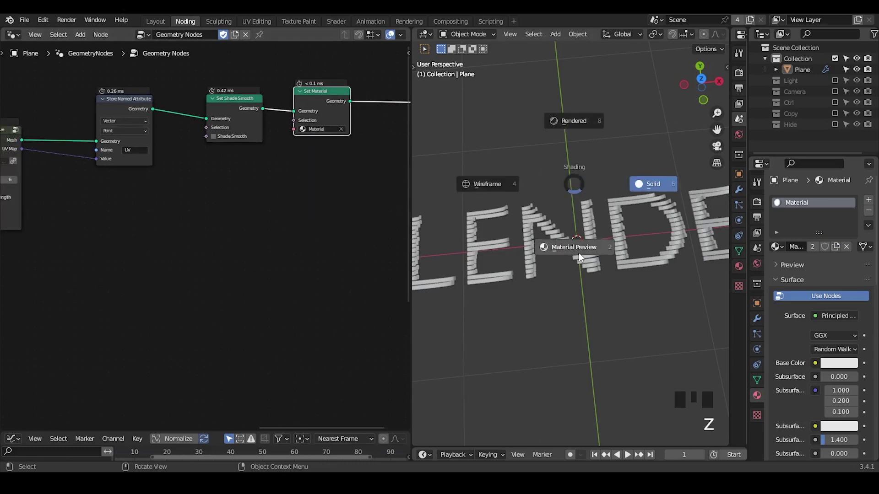
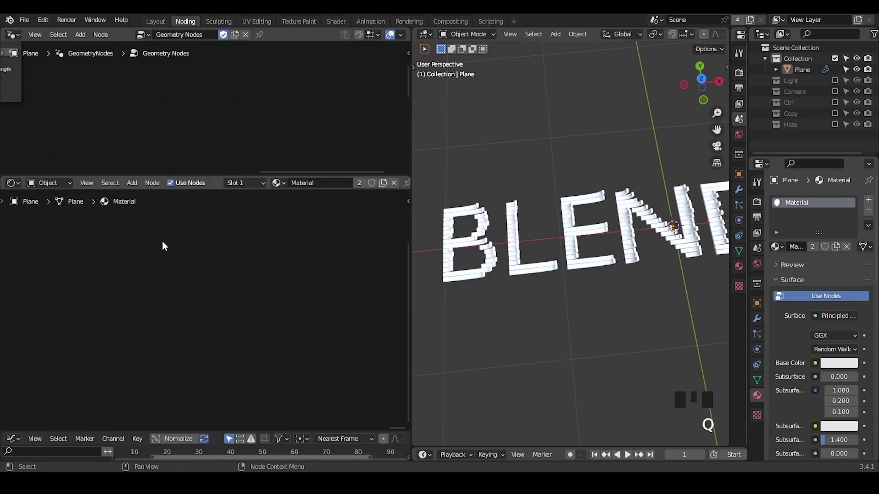
Replace Principled BSDF with a Checker Texture on Surface, driven by an Attribute node named 'UV'.
middle_click(185, 313)
drag(114, 283, 114, 283)
click(233, 249)
key(ctrl+x)
key(ctrl+a)
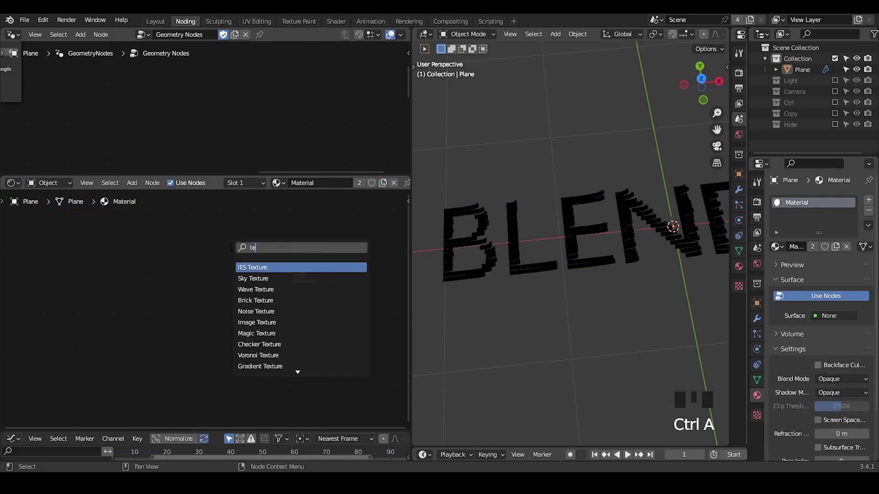
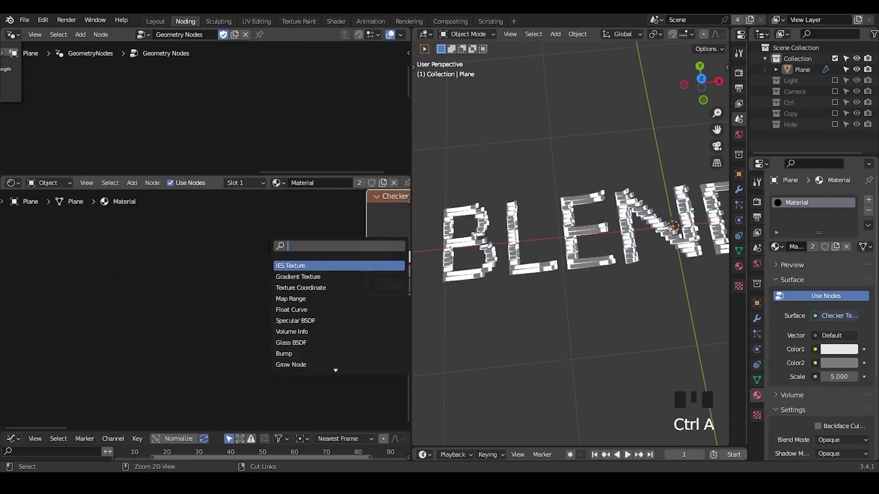
key(t)
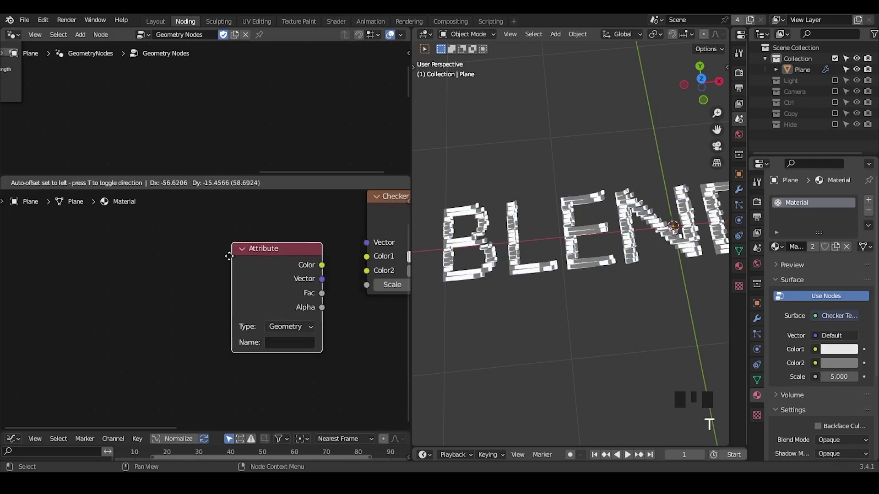
drag(235, 310, 298, 247)
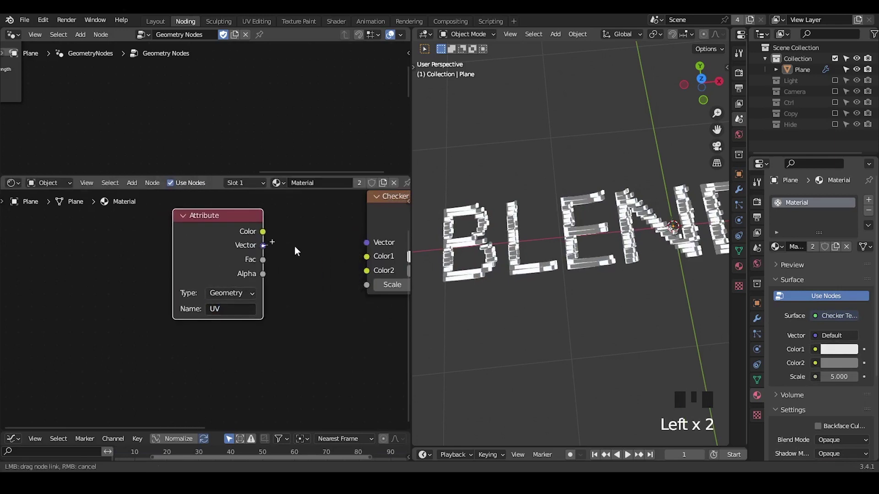
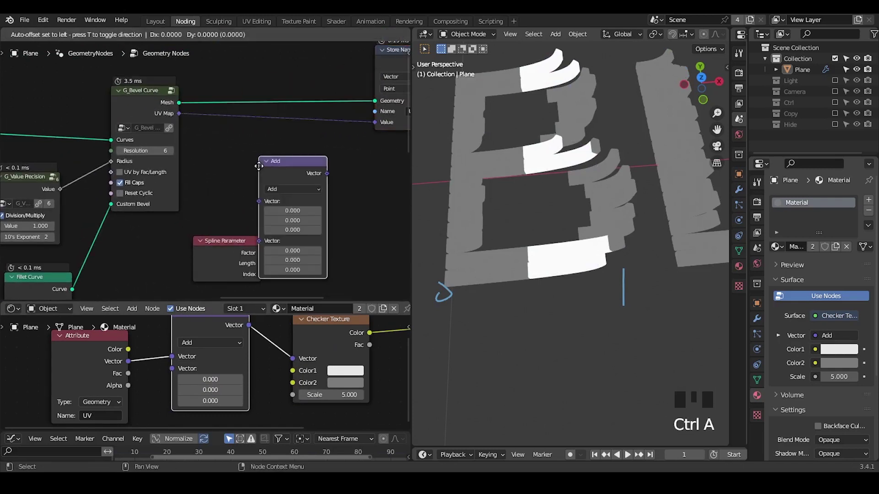
Insert a Vector Math Multiply (9,9,9) on the UV Map before it is stored, giving a finer checker.
drag(280, 148, 320, 175)
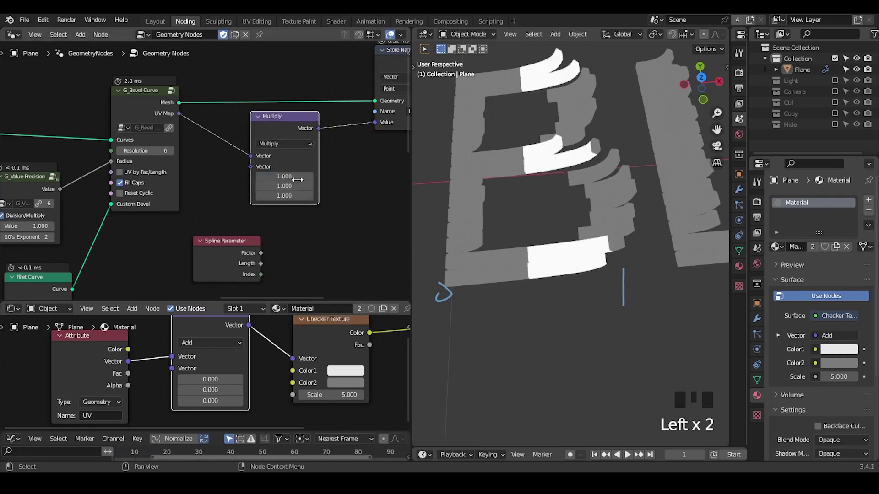
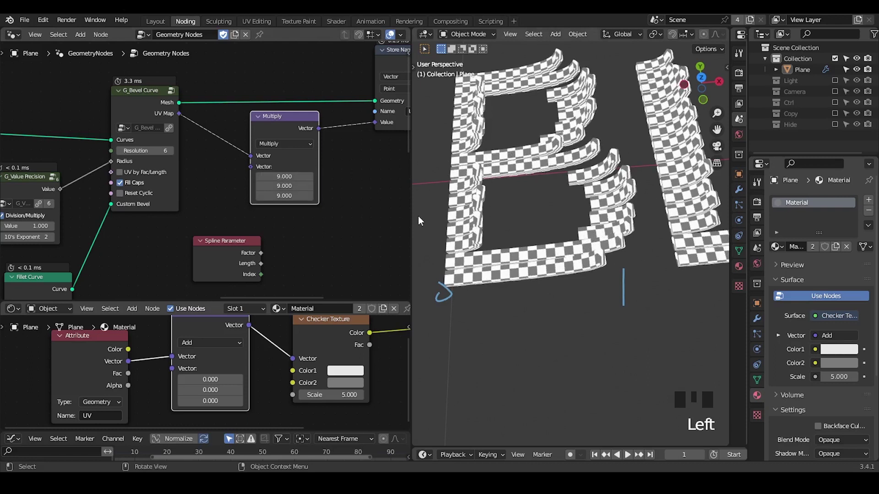
click(245, 246)
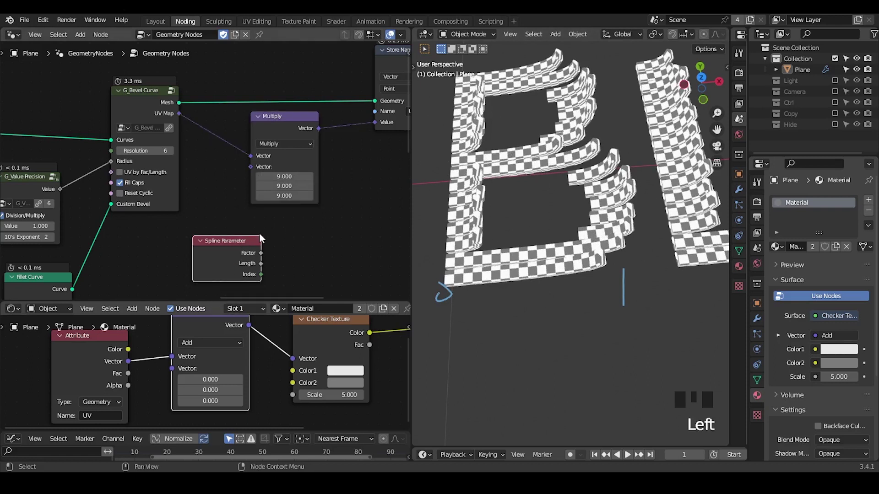
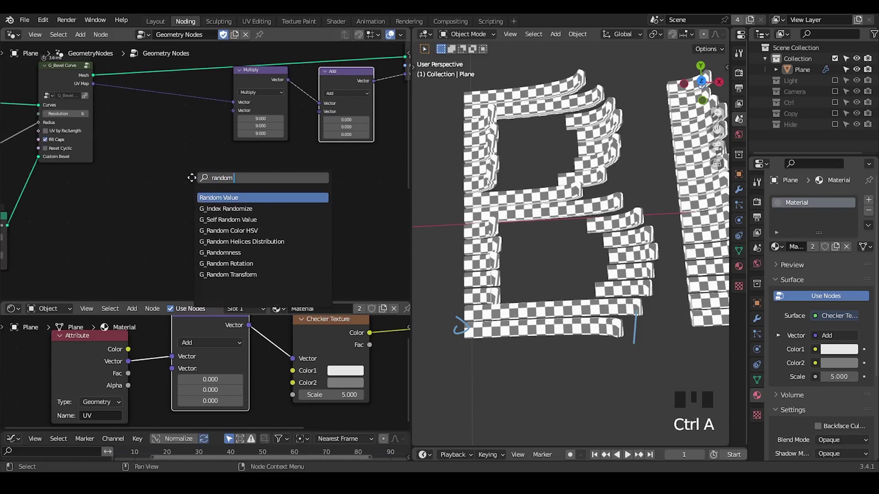
Add a Random Value vector node feeding a Vector Math Add after the Multiply to offset the UV.
drag(237, 172, 200, 209)
drag(201, 209, 277, 156)
drag(277, 156, 308, 134)
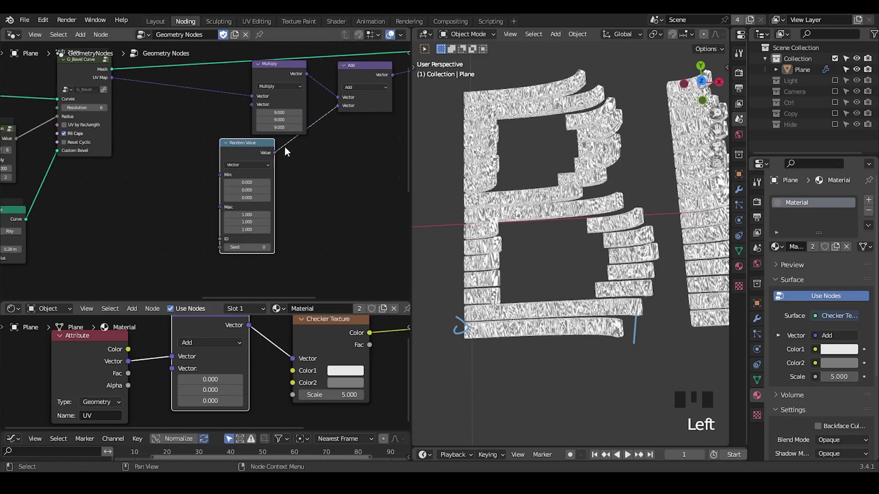
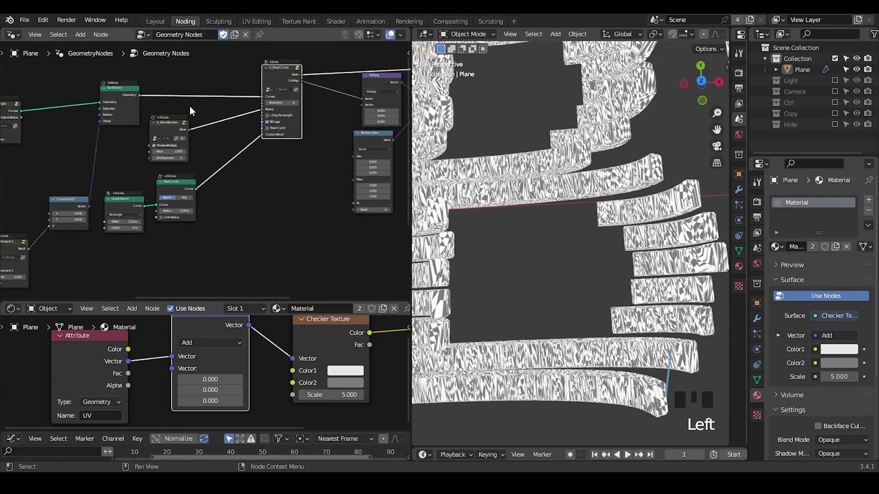
key(ctrl+a)
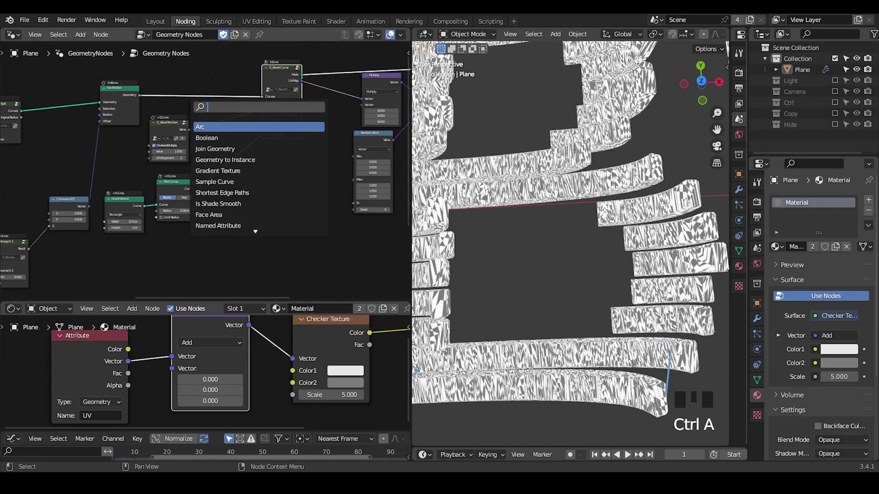
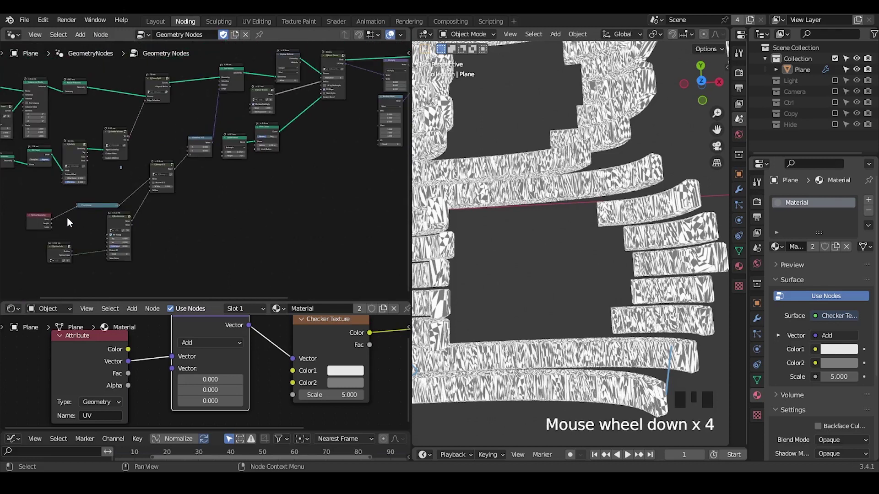
Connect the captured strip index into the Random Value ID socket so each strip gets its own offset.
click(75, 257)
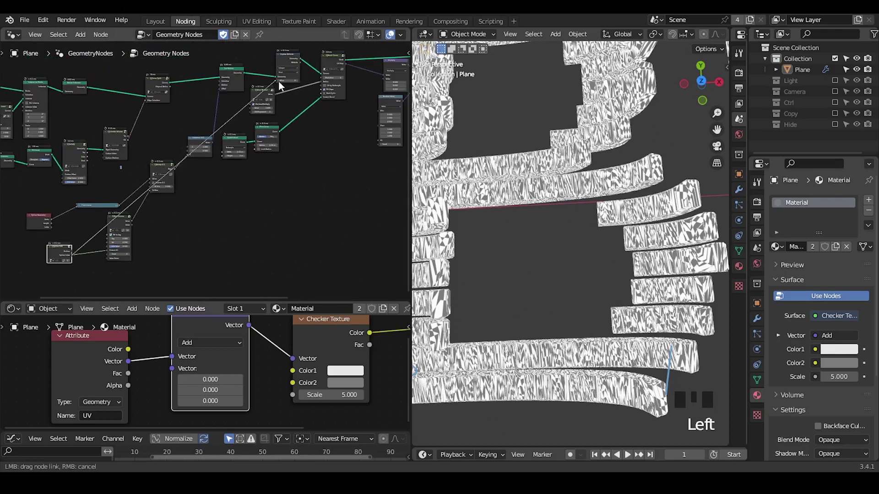
middle_click(311, 133)
scroll(up, 3)
drag(202, 213, 132, 81)
click(132, 81)
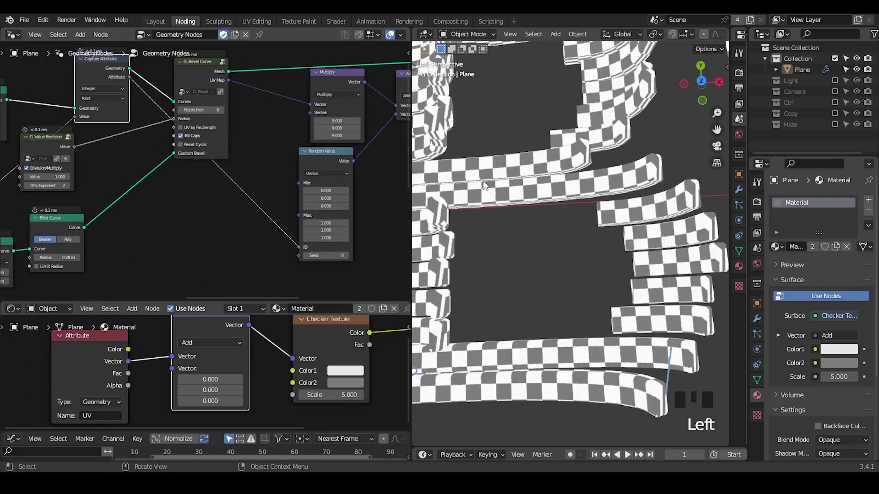
scroll(down, 3)
drag(531, 229, 284, 190)
scroll(up, 3)
Raise the Random Value seed to 8 and check the reshuffled checker offsets across the letter strips.
middle_click(291, 226)
scroll(up, 3)
drag(342, 227, 259, 157)
middle_click(259, 157)
scroll(down, 3)
click(203, 123)
click(221, 118)
middle_click(261, 183)
scroll(down, 3)
middle_click(132, 229)
scroll(down, 3)
drag(211, 194, 237, 205)
key(ctrl+shift+alt+w)
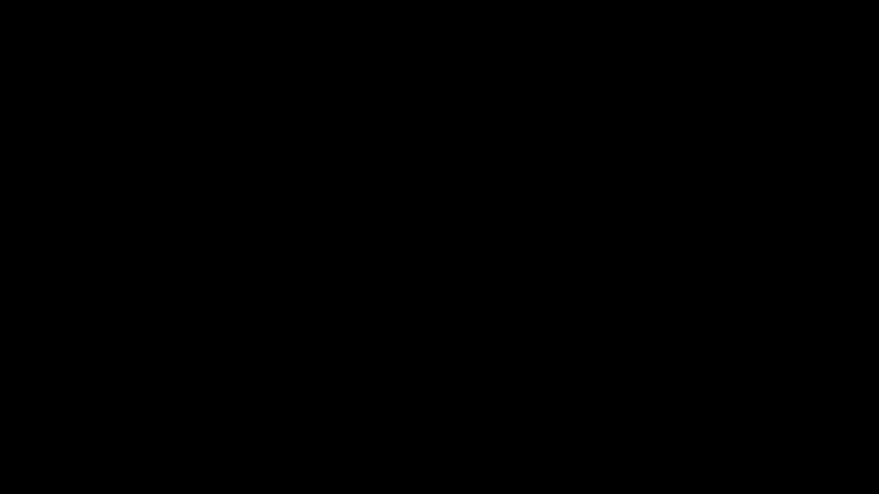